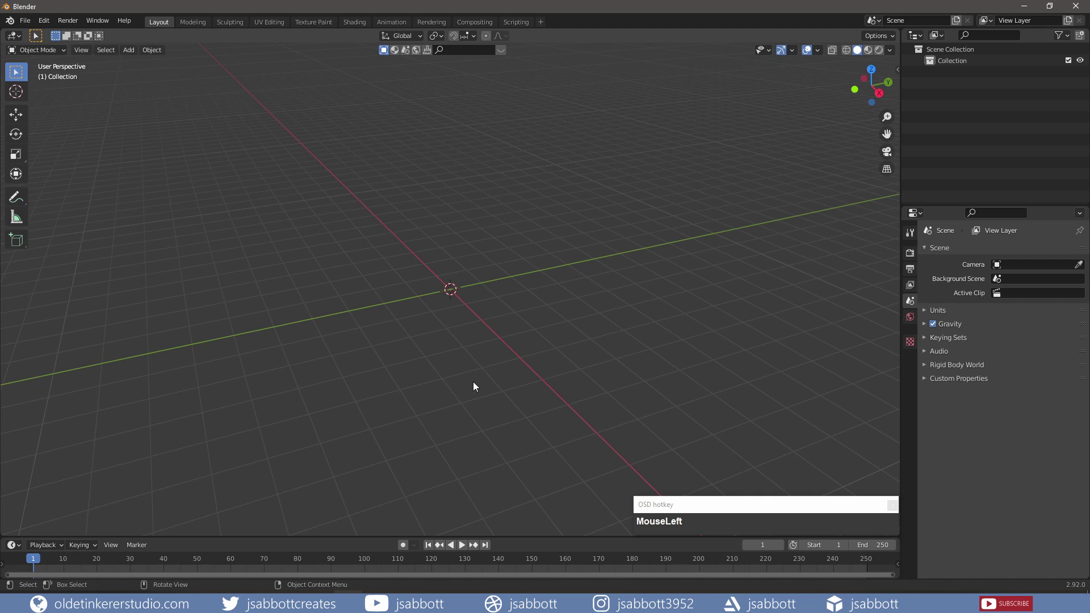
Add a metaball Ball object at the scene origin.
{"action": "key", "text": "shift+a"}
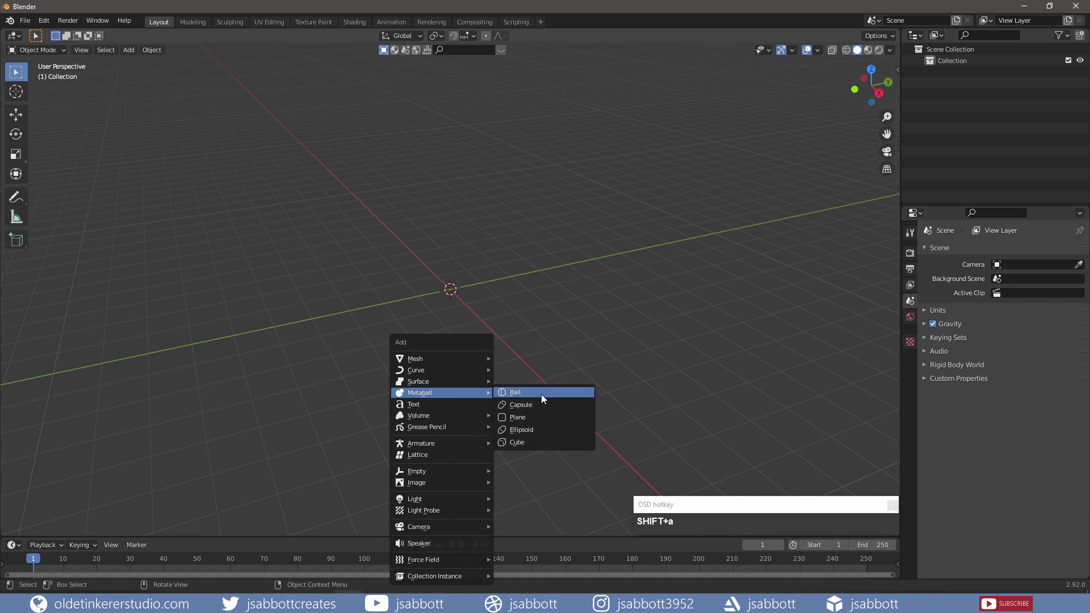
{"action": "left_click", "coordinate": [546, 397]}
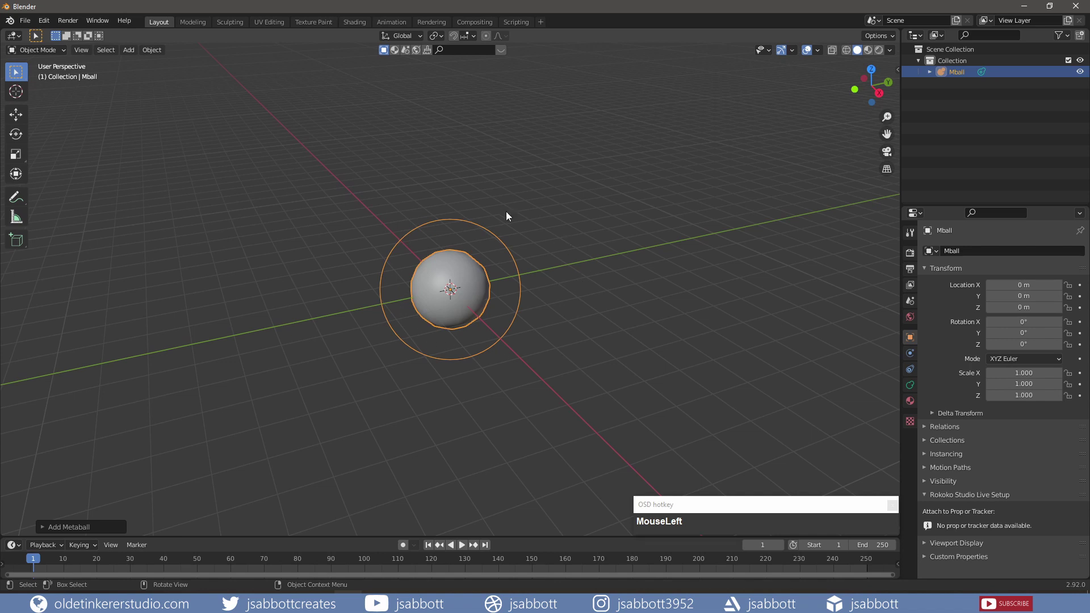
Enter Edit Mode and set the metaball's viewport resolution to 0.2 m.
{"action": "key", "text": "Tab"}
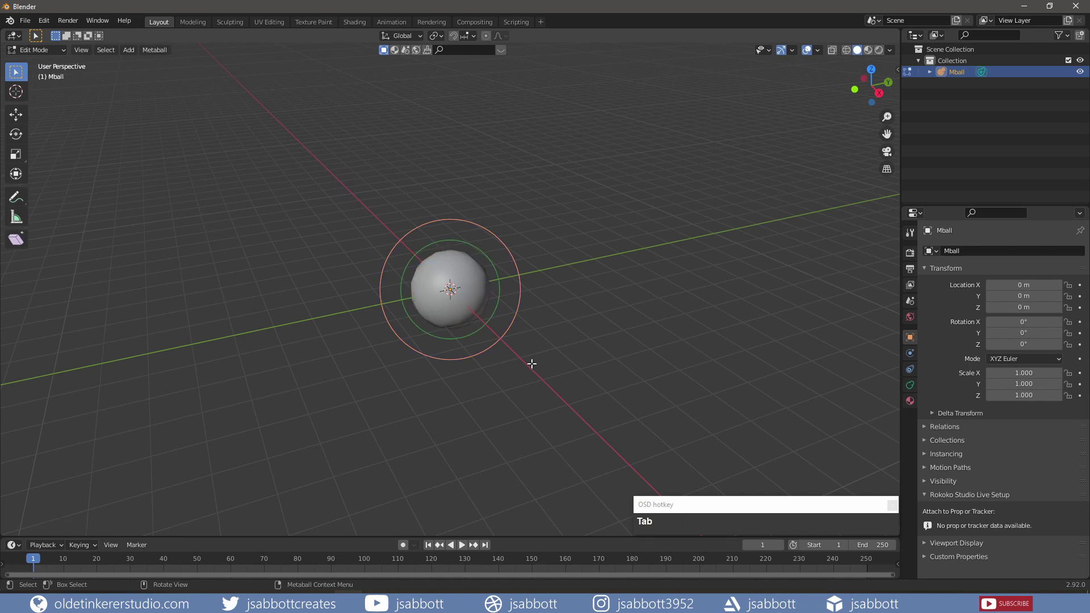
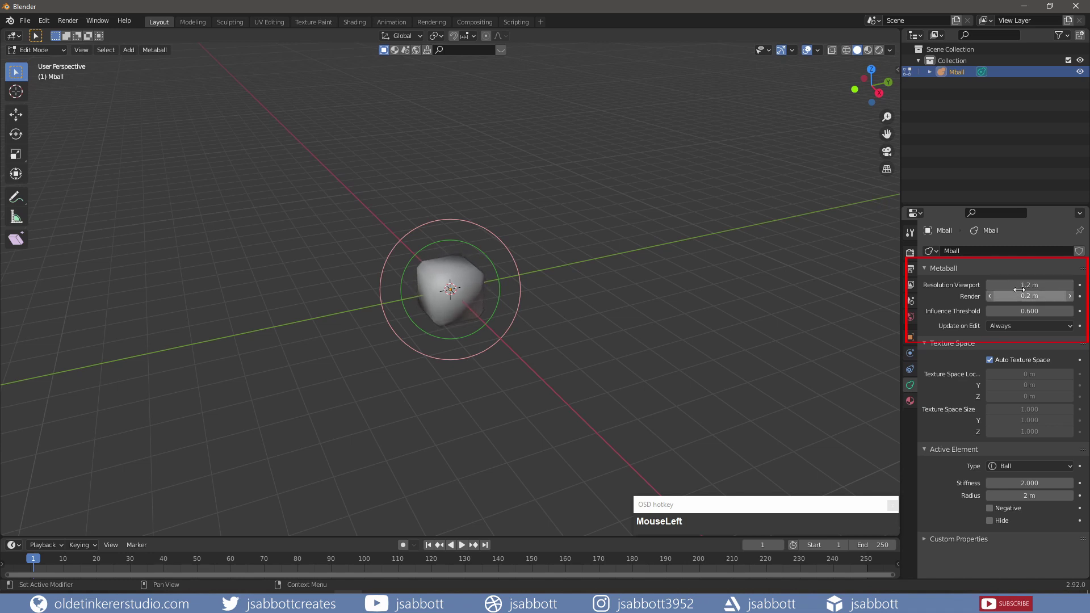
{"action": "key", "text": "KP_Decimal"}
{"action": "key", "text": "KP_2"}
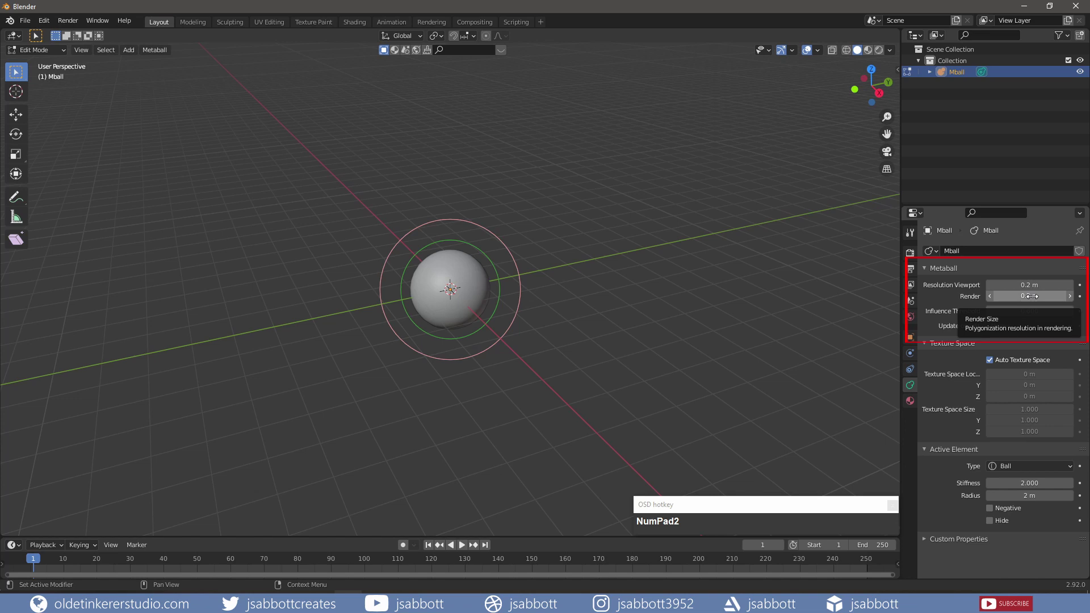
{"action": "left_click", "coordinate": [962, 319]}
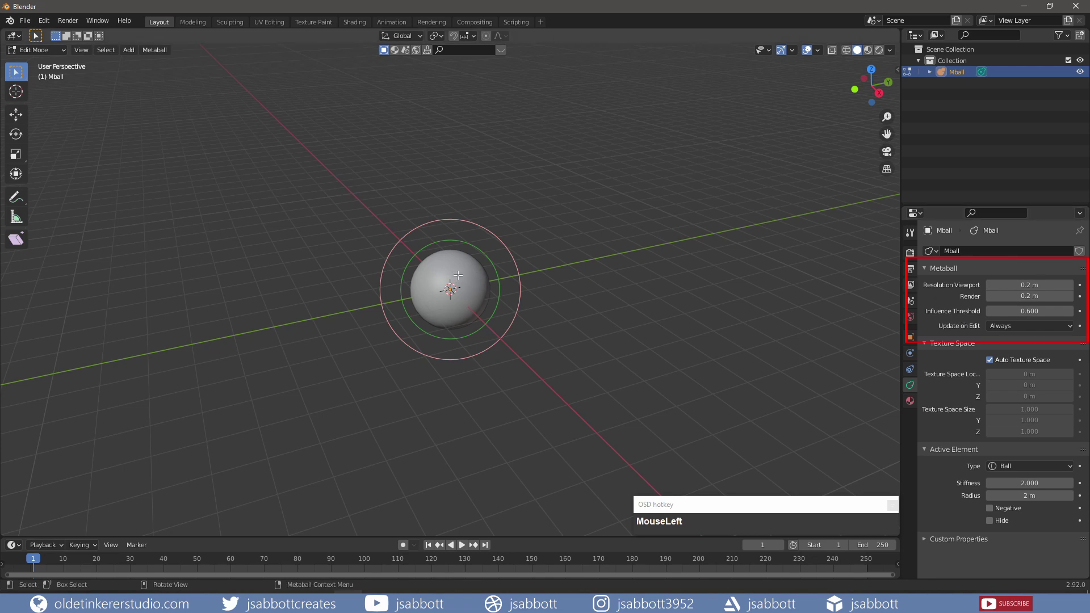
Add a second ball element, move it apart to test blending, and set influence threshold 0.400.
{"action": "key", "text": "shift+a"}
{"action": "left_click", "coordinate": [464, 282]}
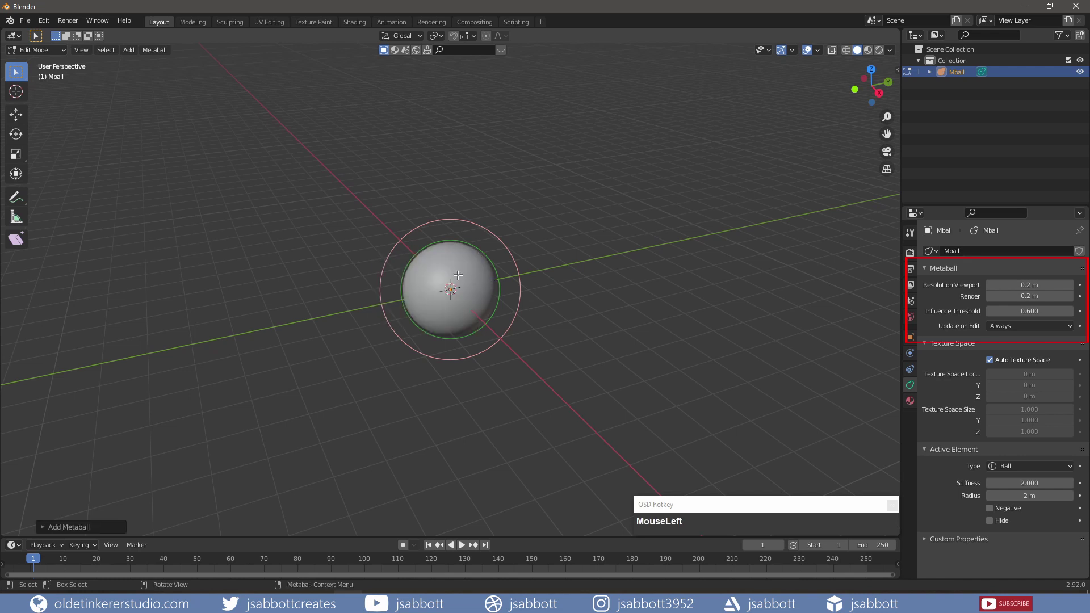
{"action": "key", "text": "g"}
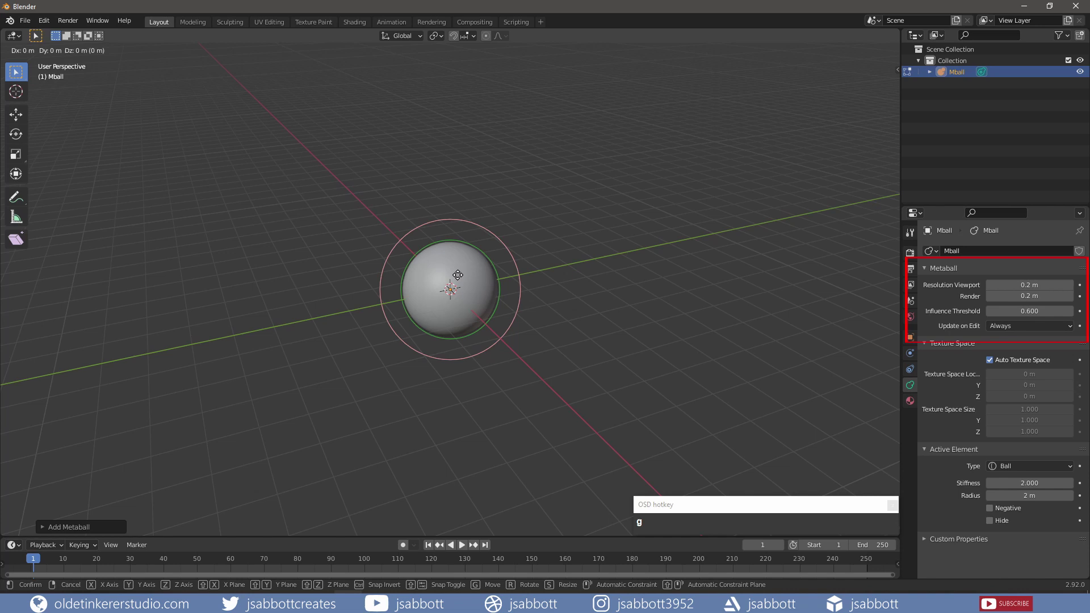
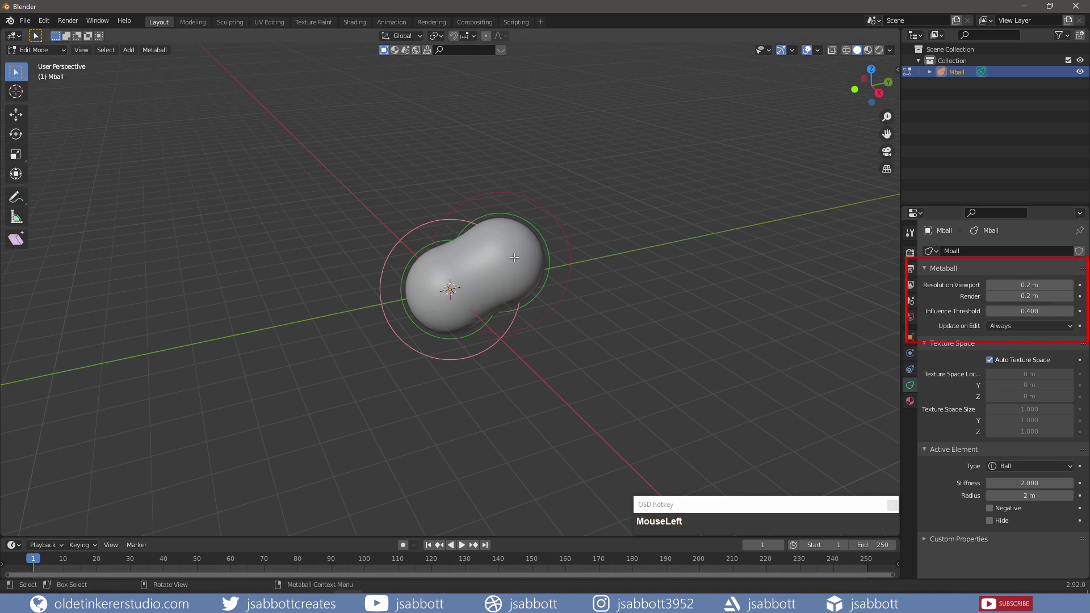
{"action": "key", "text": "g"}
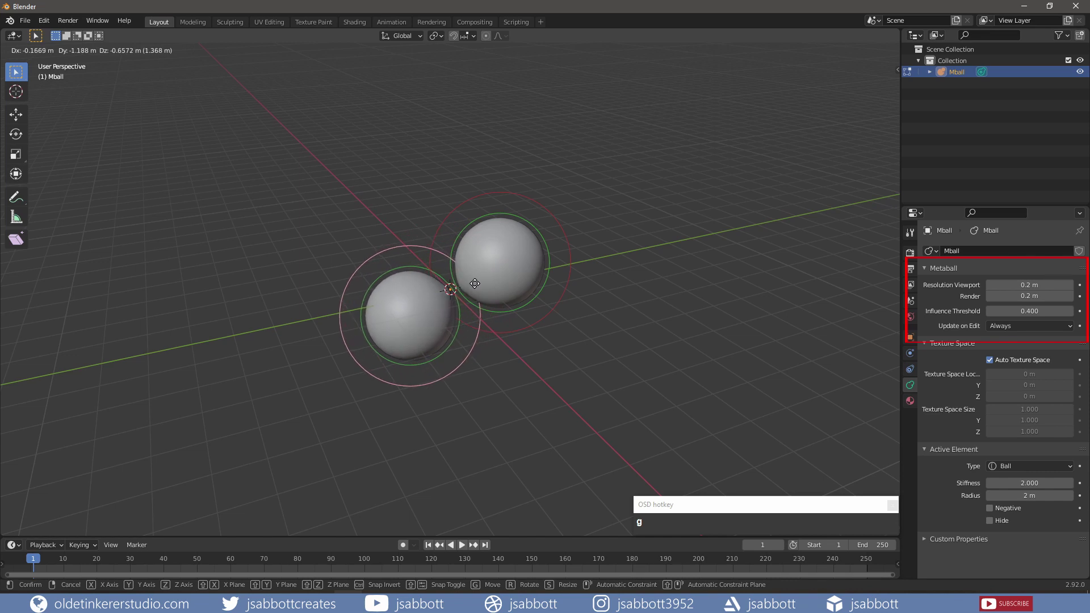
{"action": "left_click_drag", "start_coordinate": [491, 277], "coordinate": [356, 27]}
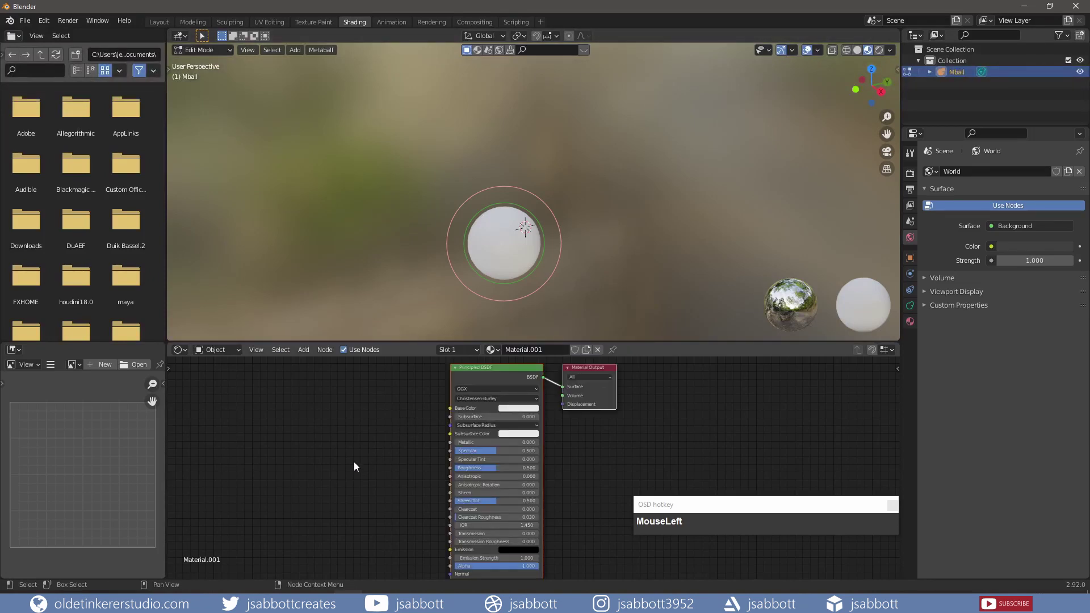
Wire Musgrave Texture, ColorRamp and MixRGB nodes into Base Color with purple hex colours.
{"action": "key", "text": "shift+a"}
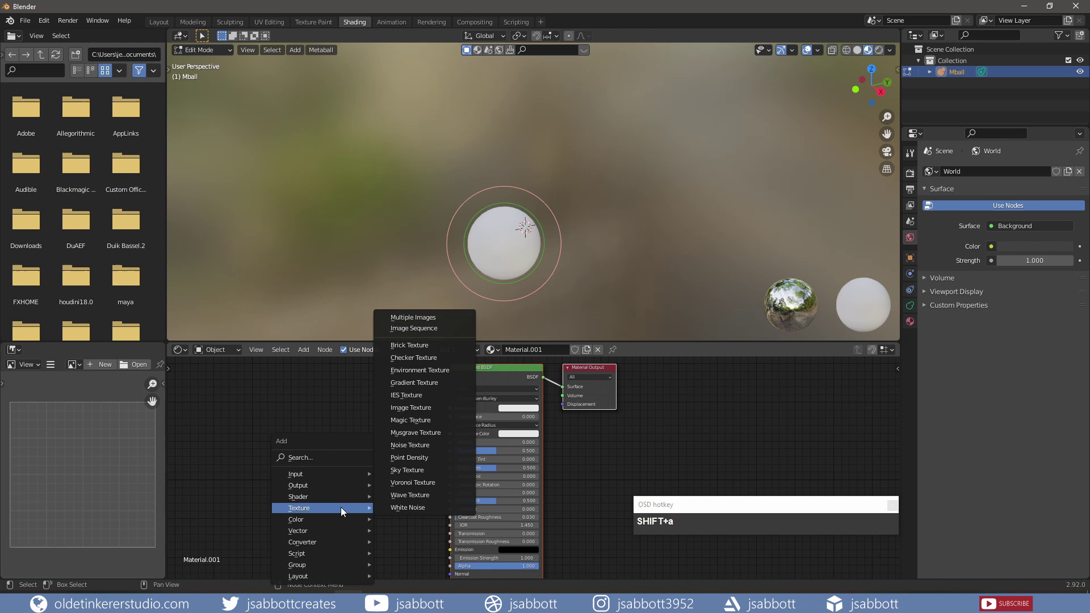
{"action": "left_click", "coordinate": [421, 438]}
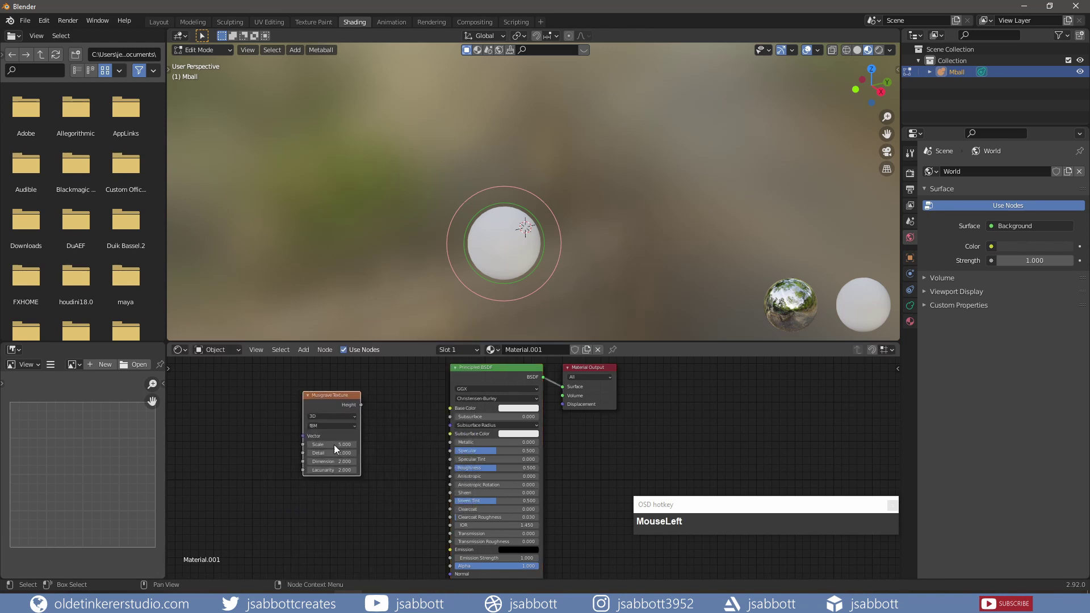
{"action": "key", "text": "shift+a"}
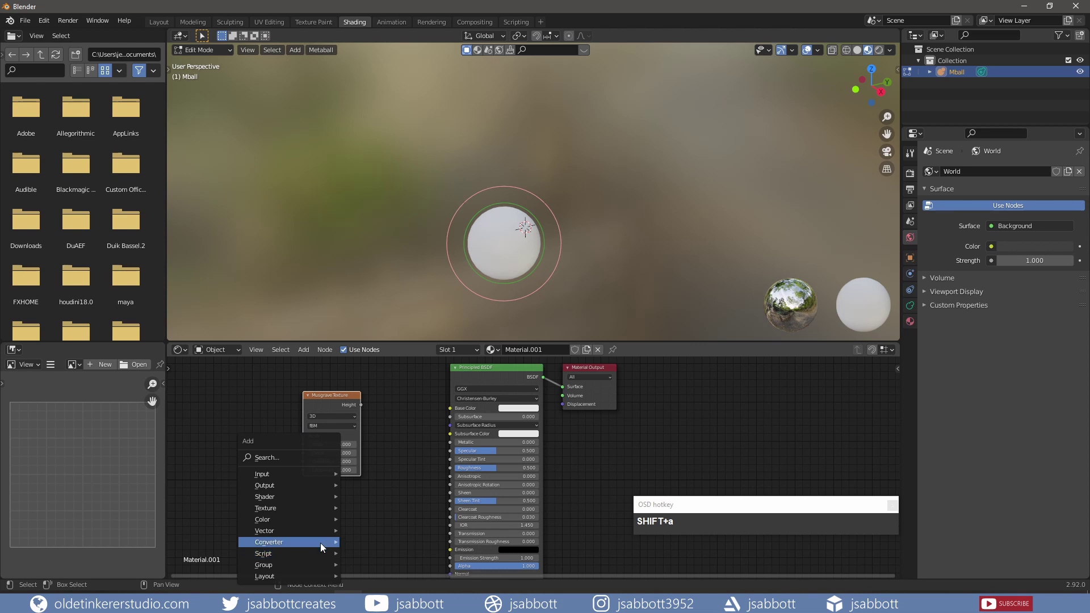
{"action": "left_click", "coordinate": [393, 396]}
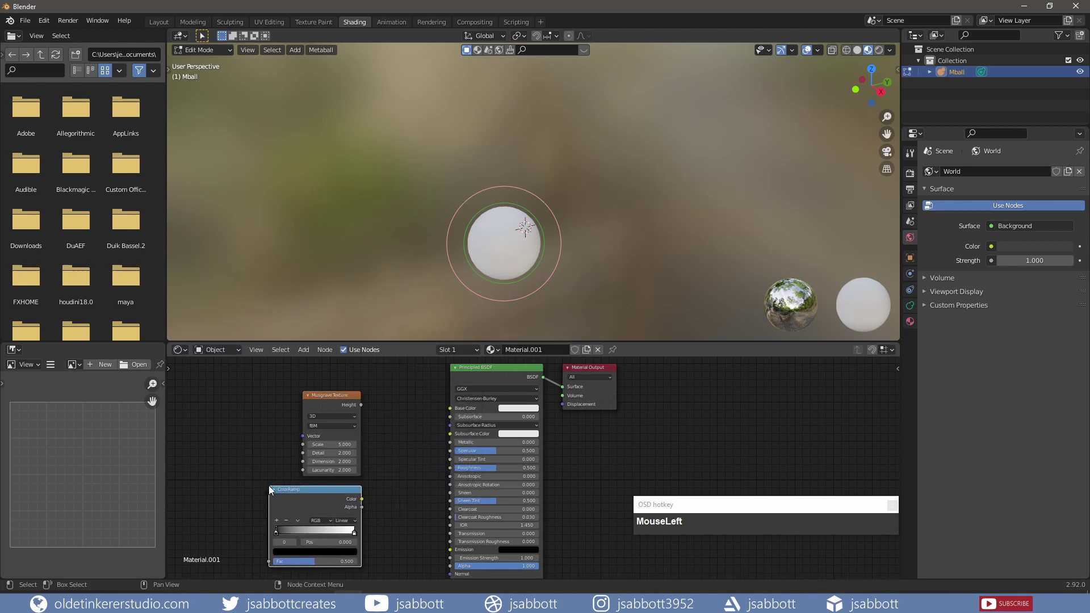
{"action": "key", "text": "shift+a"}
{"action": "key", "text": "shift+a"}
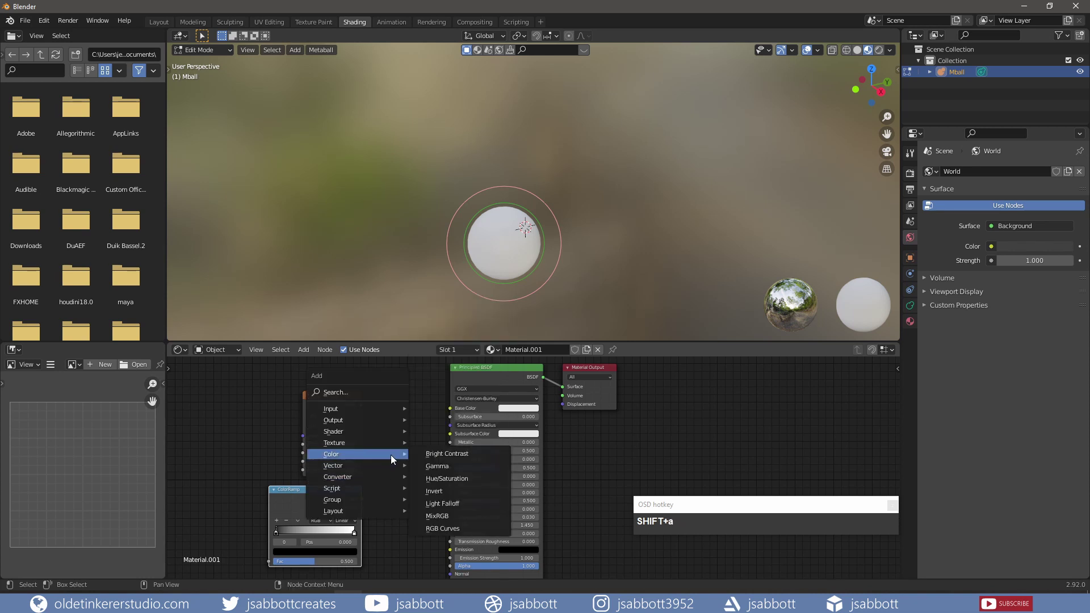
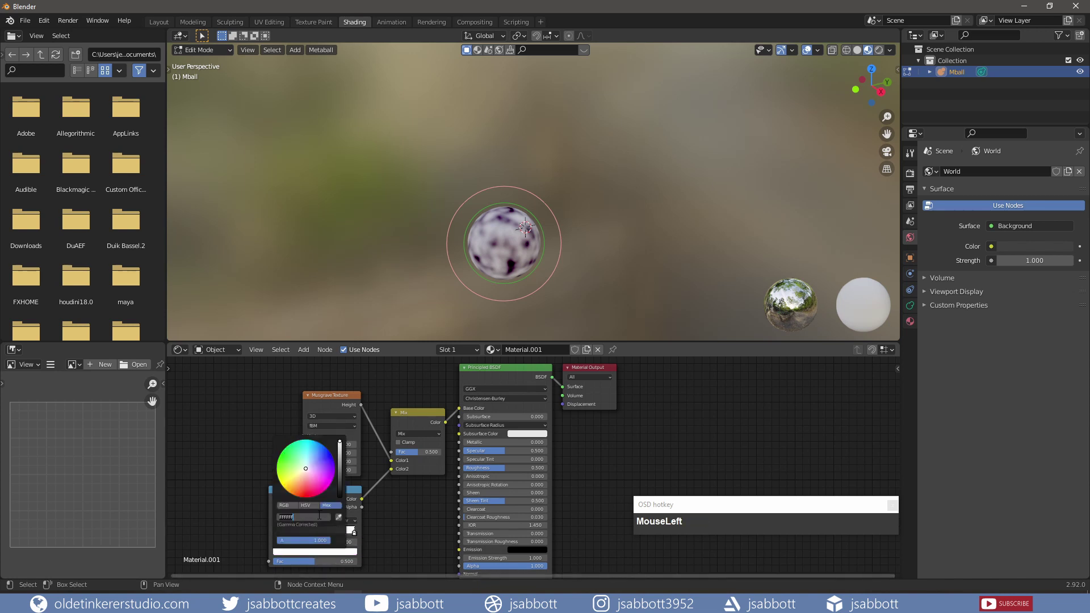
{"action": "key", "text": "ctrl+v"}
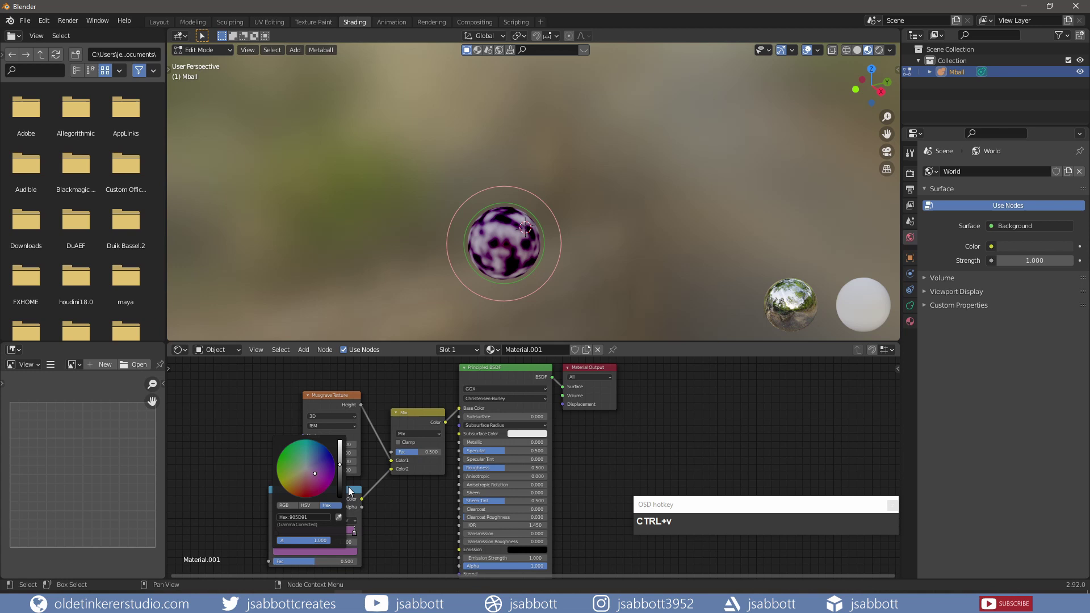
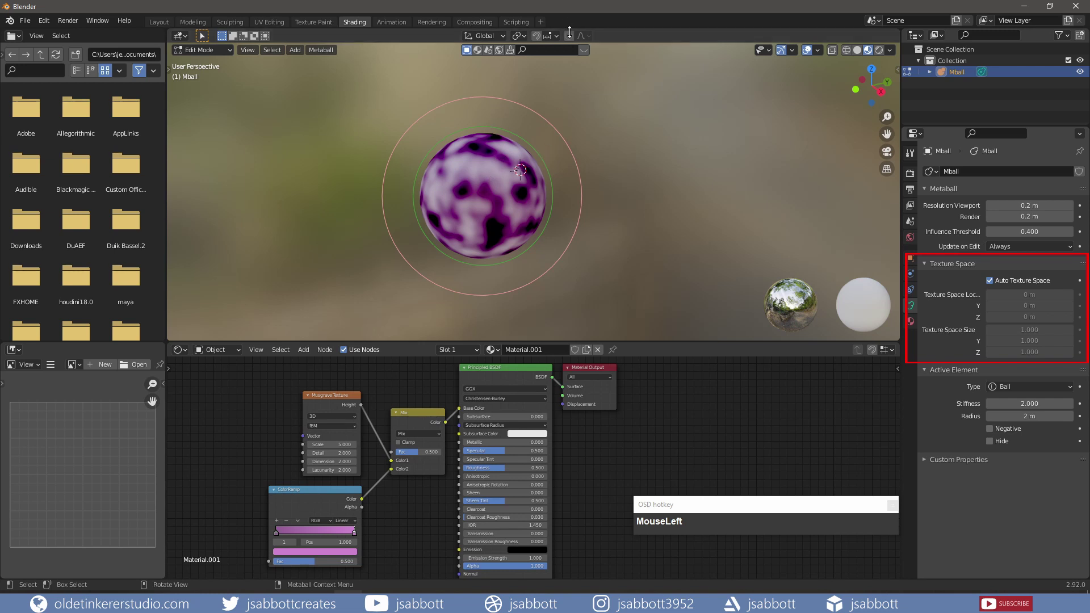
Turn off Auto Texture Space and set the texture space location to 2 m.
{"action": "key", "text": "ctrl+z"}
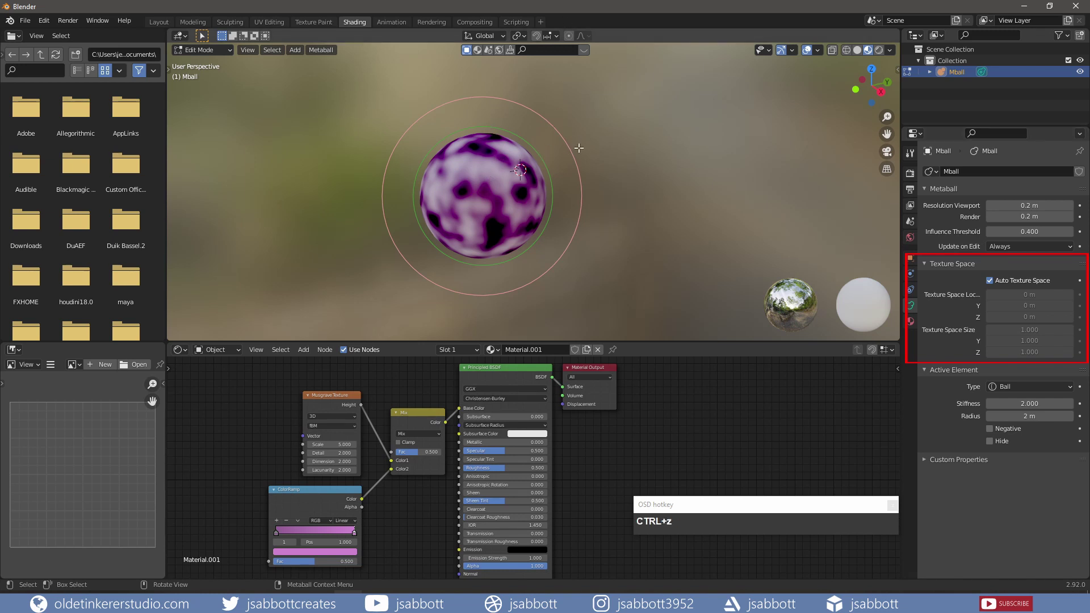
{"action": "key", "text": "s"}
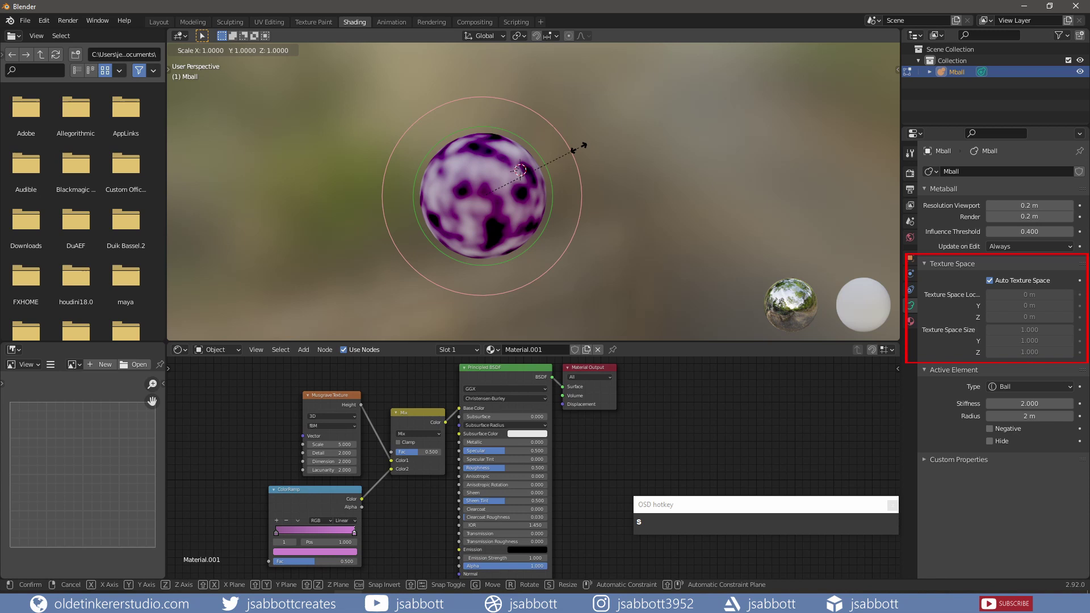
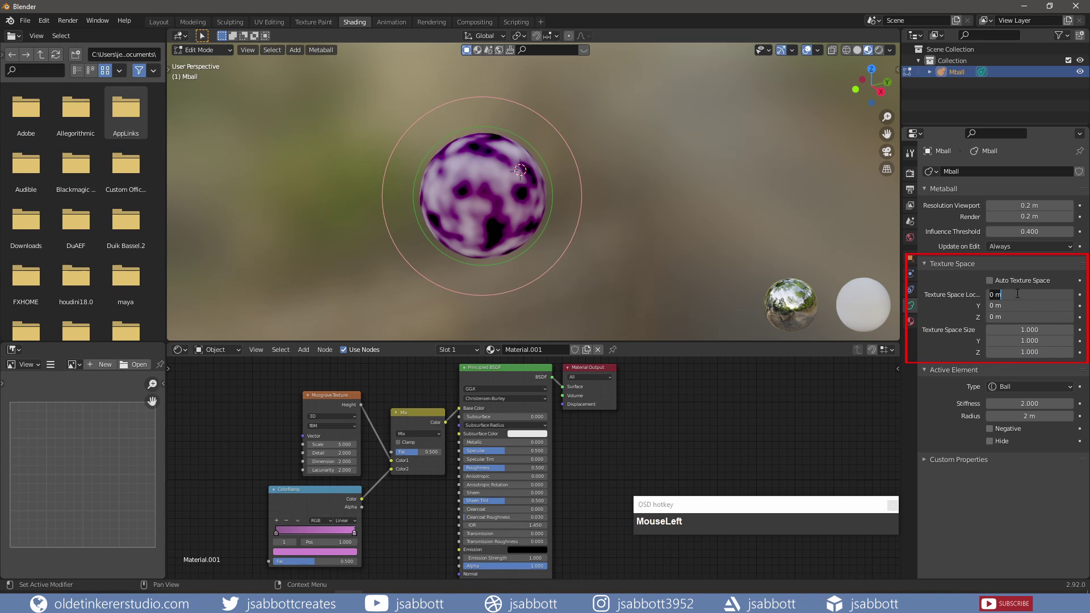
{"action": "key", "text": "KP_2"}
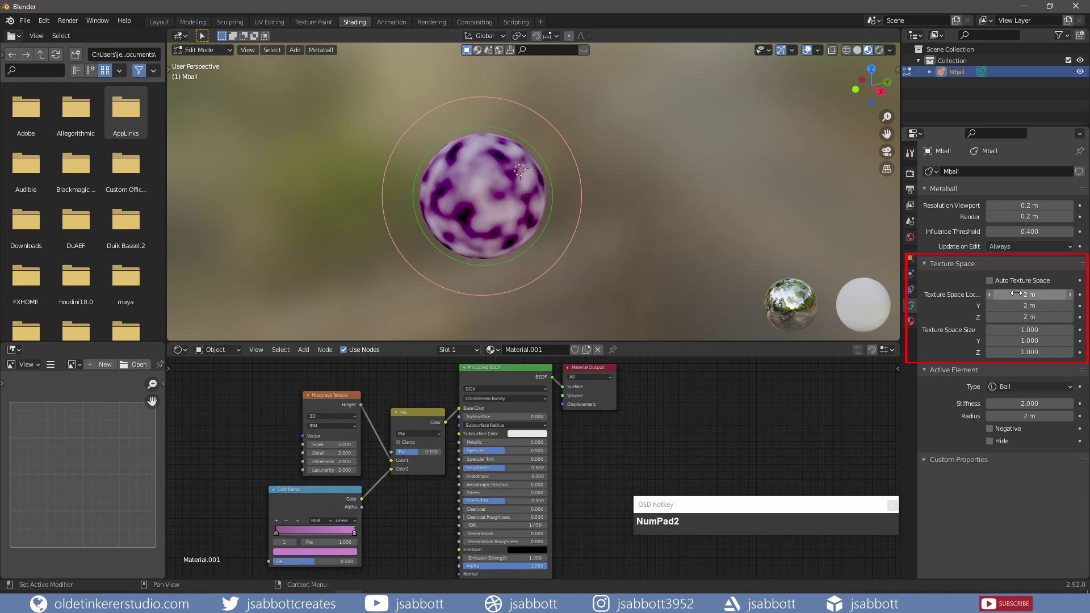
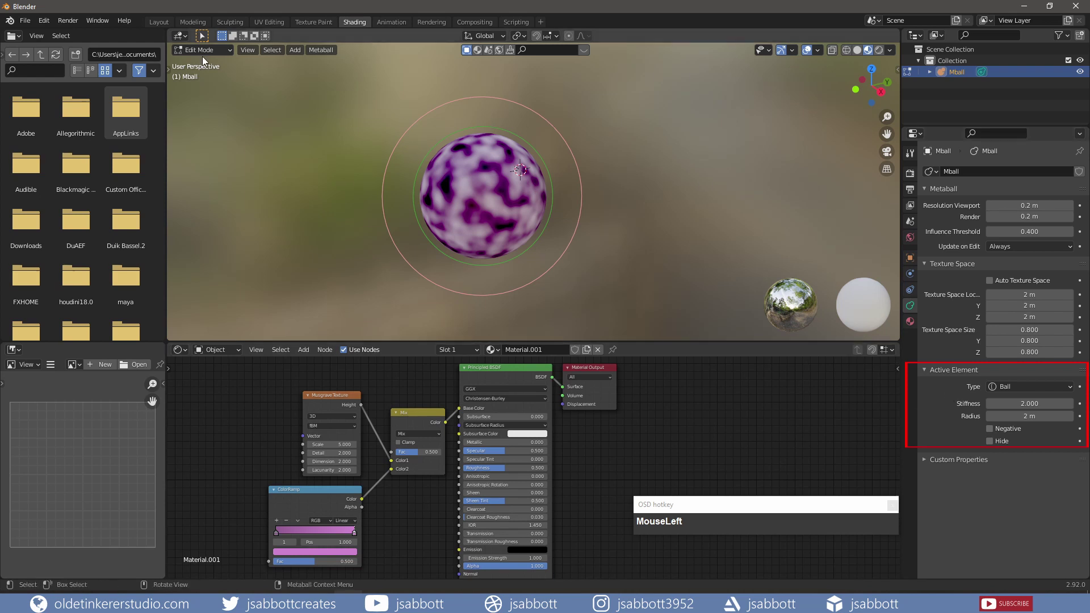
Set texture space size 0.800, duplicate the ball element and start moving the copy right.
{"action": "left_click", "coordinate": [861, 417]}
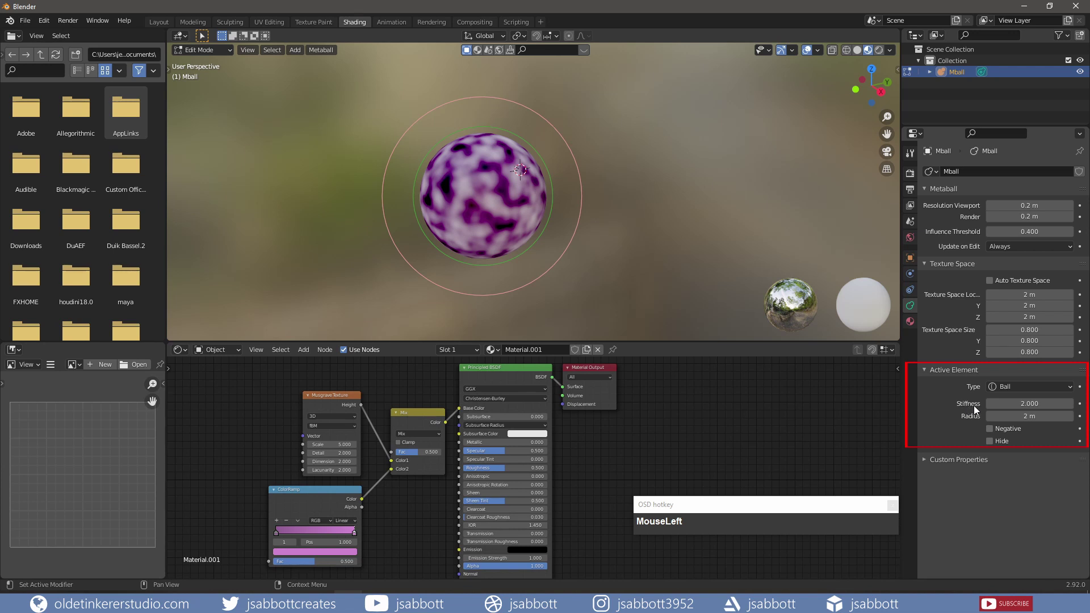
{"action": "key", "text": "KP_2"}
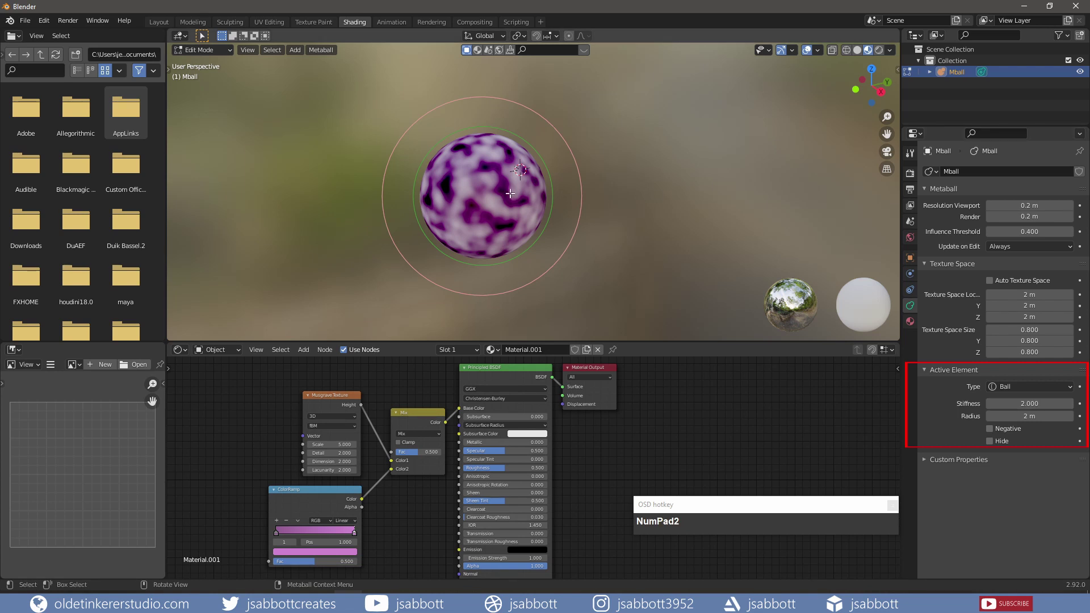
{"action": "key", "text": "shift+d"}
{"action": "key", "text": "g"}
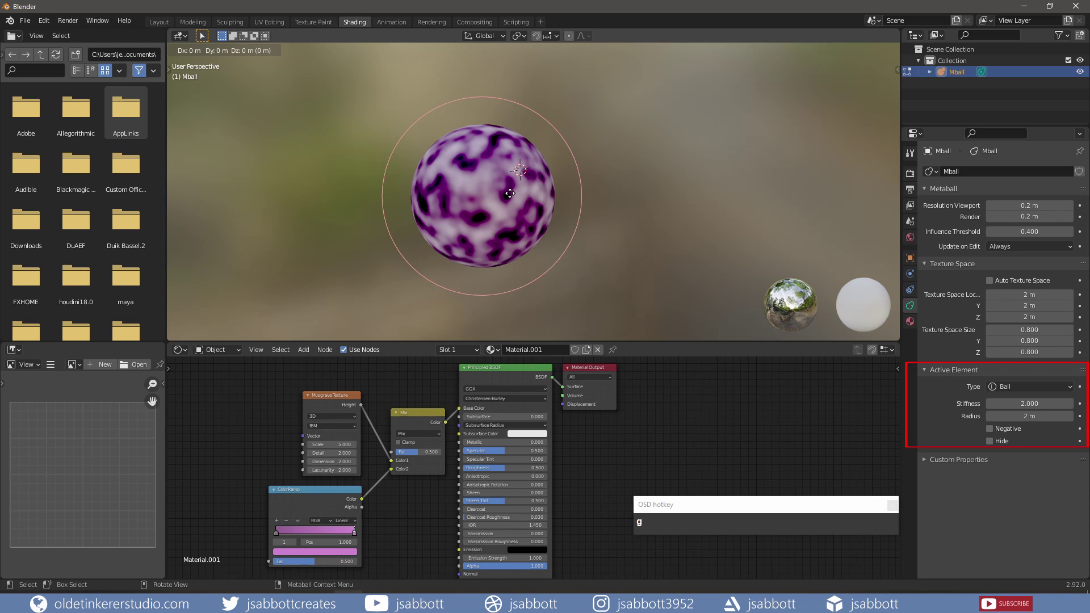
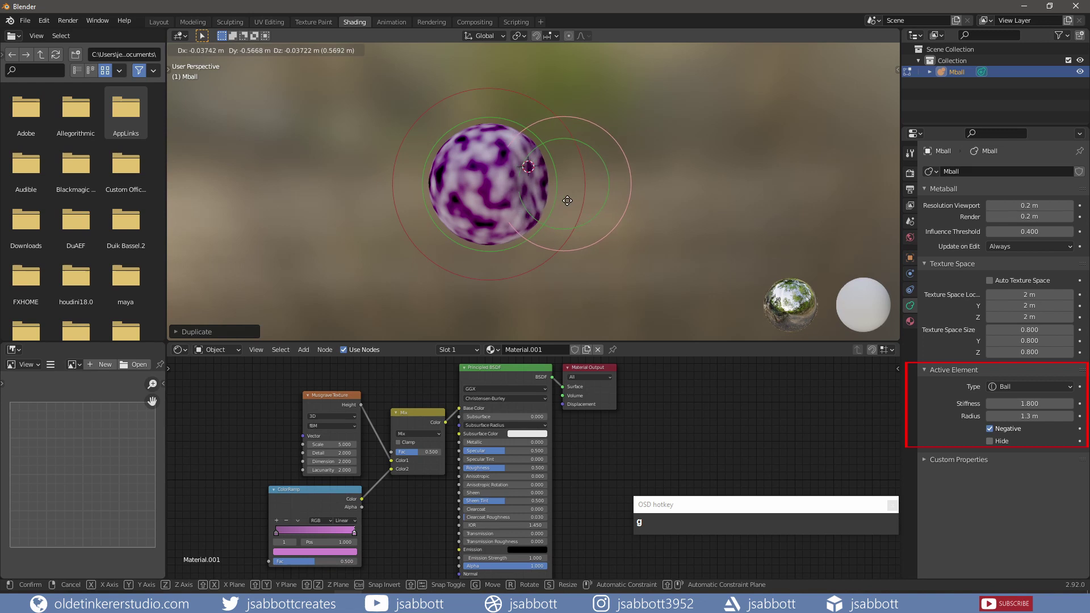
Duplicate another element above the blob, then switch to a new scene with only a cube.
{"action": "left_click", "coordinate": [982, 444]}
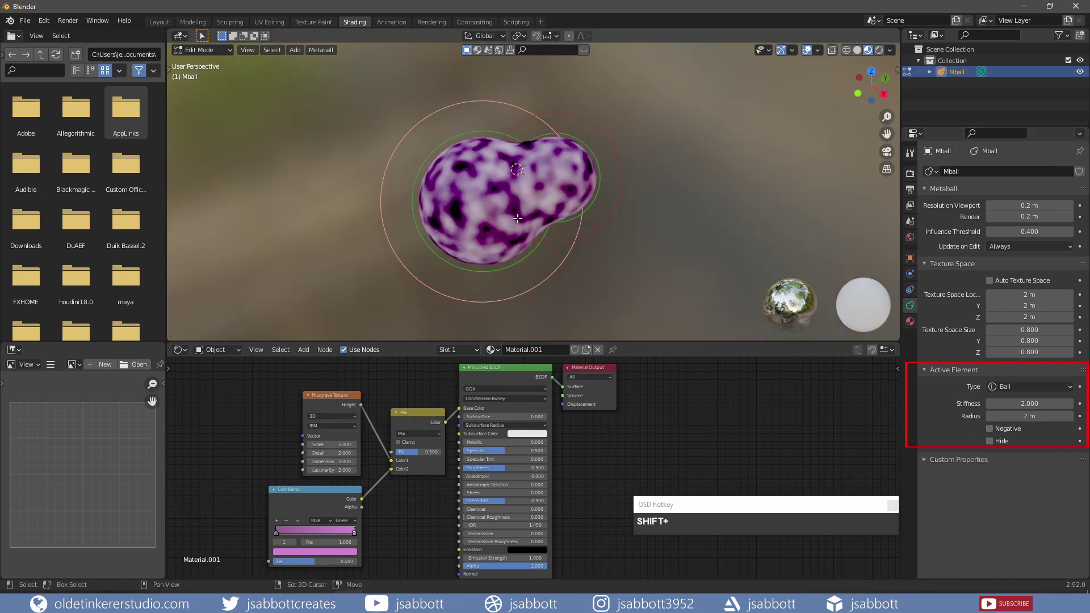
{"action": "key", "text": "shift+d"}
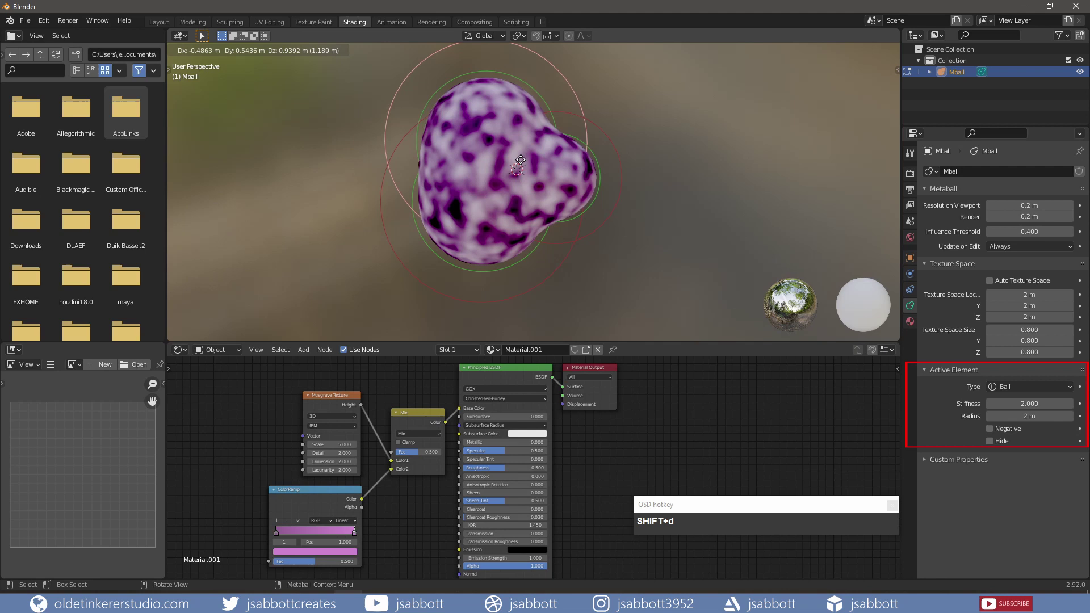
{"action": "left_click", "coordinate": [523, 161]}
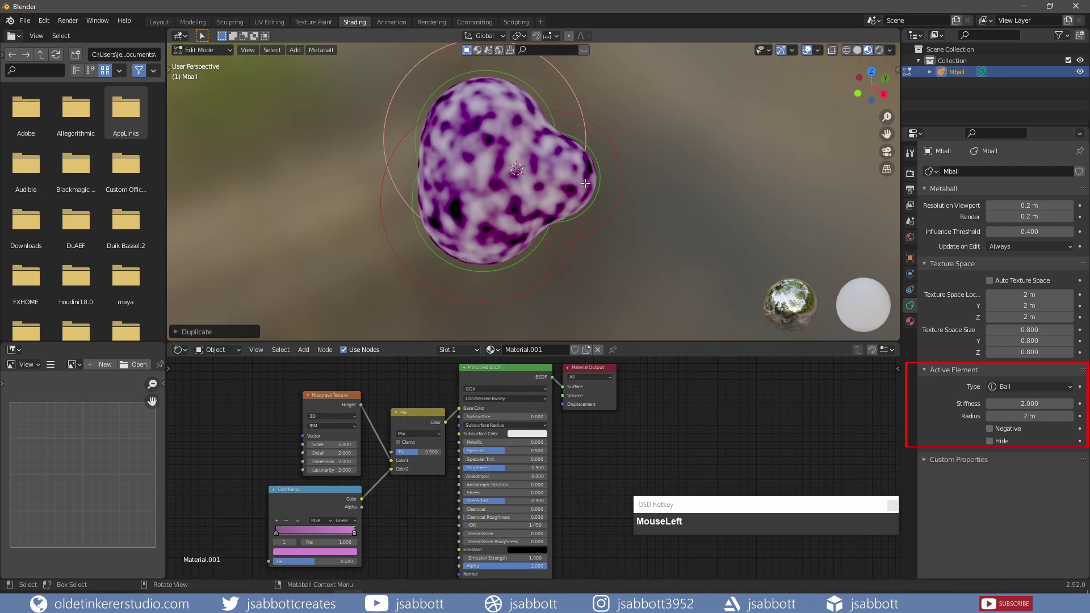
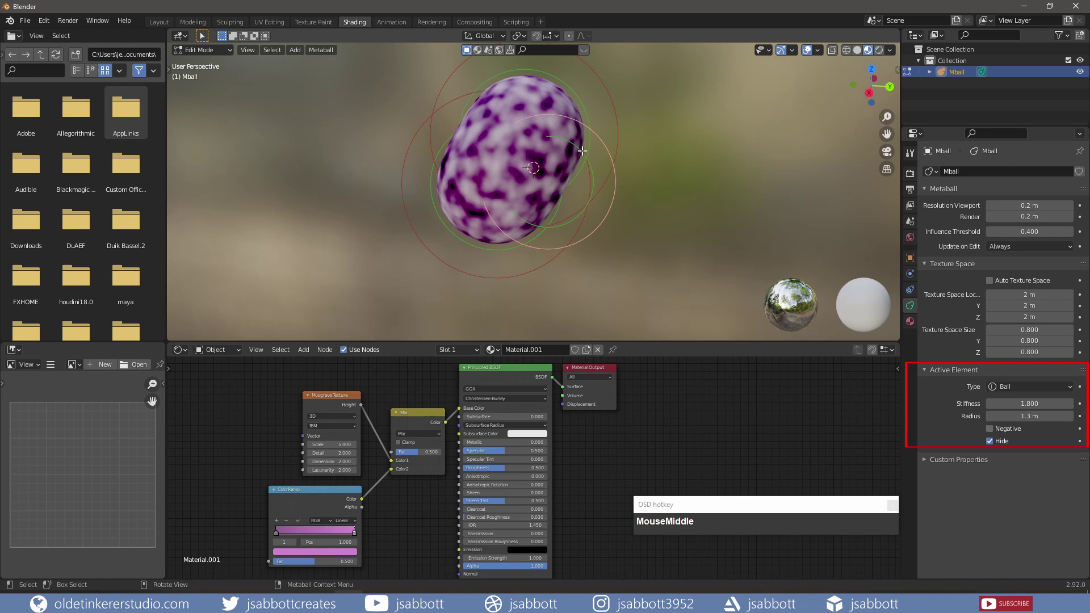
{"action": "left_click", "coordinate": [396, 259]}
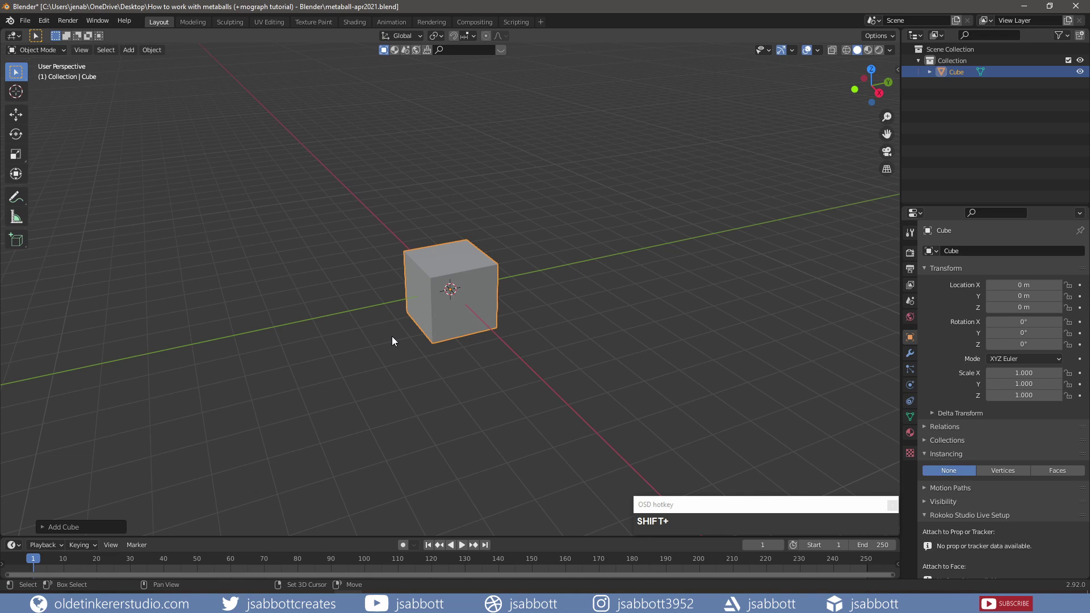
Add a metaball, parent it to the cube and instance it on the cube's vertices.
{"action": "key", "text": "shift+a"}
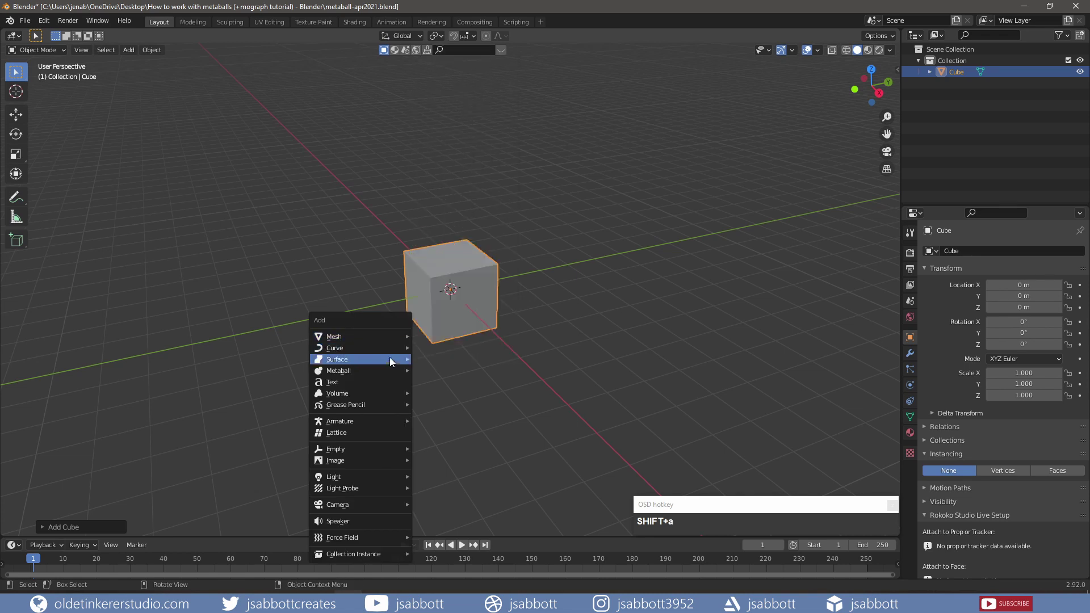
{"action": "left_click", "coordinate": [446, 372]}
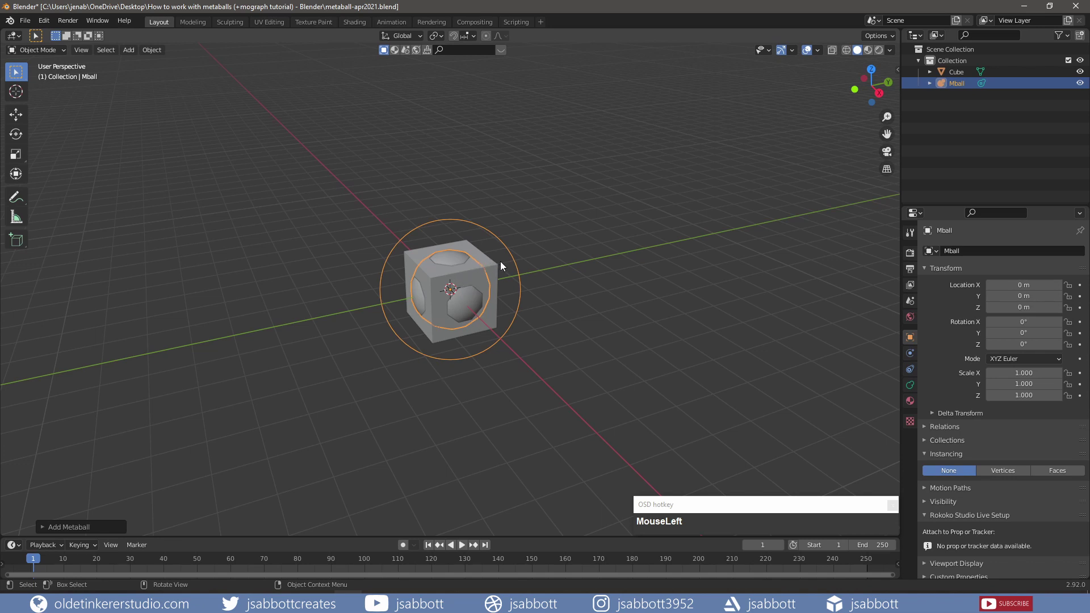
{"action": "left_click", "coordinate": [494, 266]}
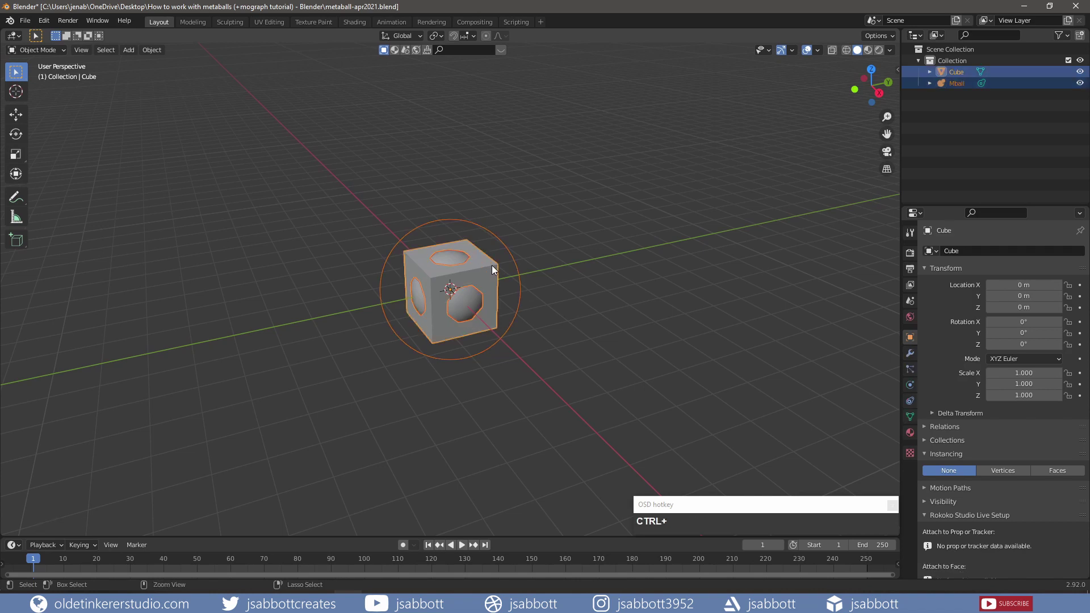
{"action": "key", "text": "ctrl+p"}
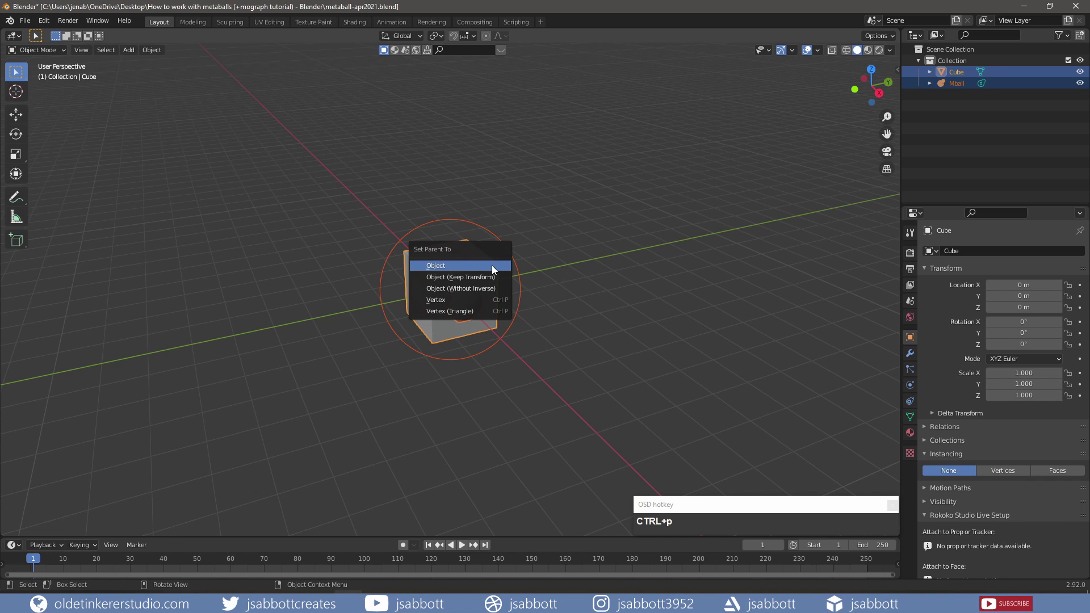
{"action": "left_click_drag", "start_coordinate": [495, 267], "coordinate": [494, 266]}
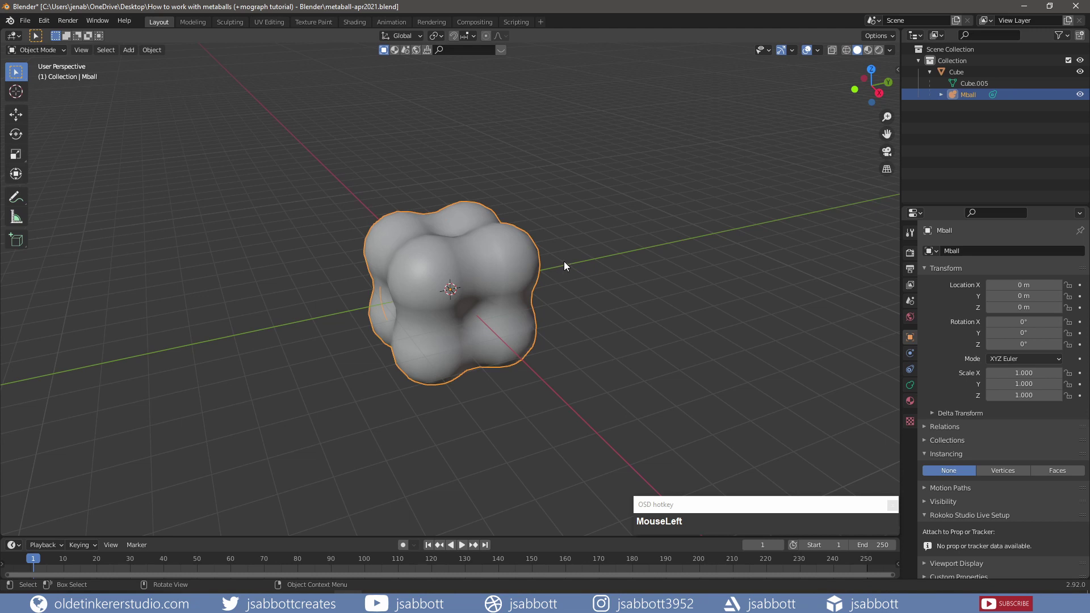
Scale Mball down to about 0.7 so the corner balls separate into spheres.
{"action": "key", "text": "s"}
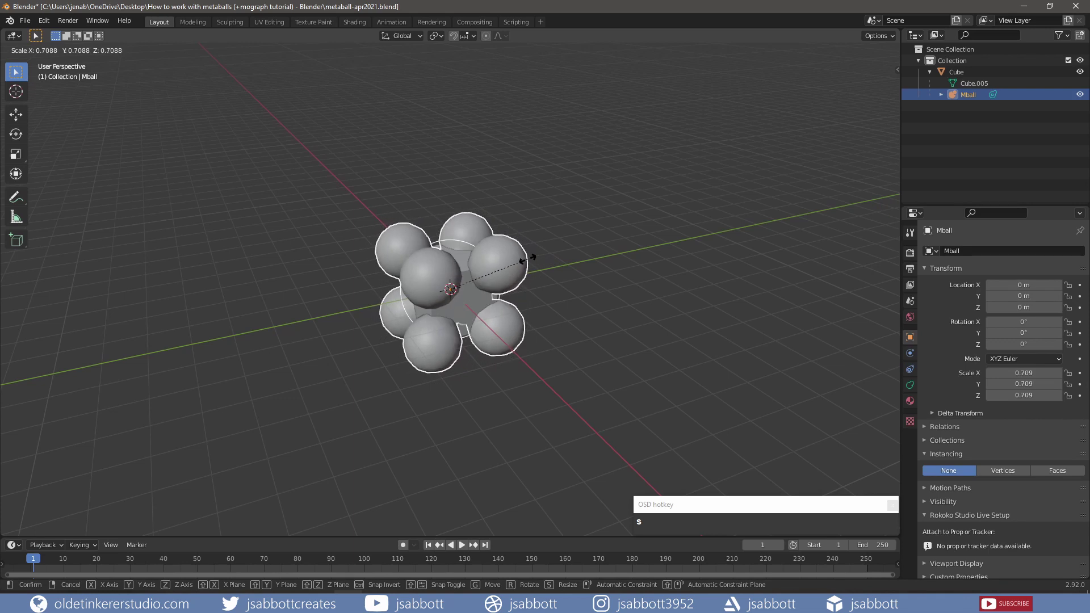
{"action": "left_click", "coordinate": [530, 261]}
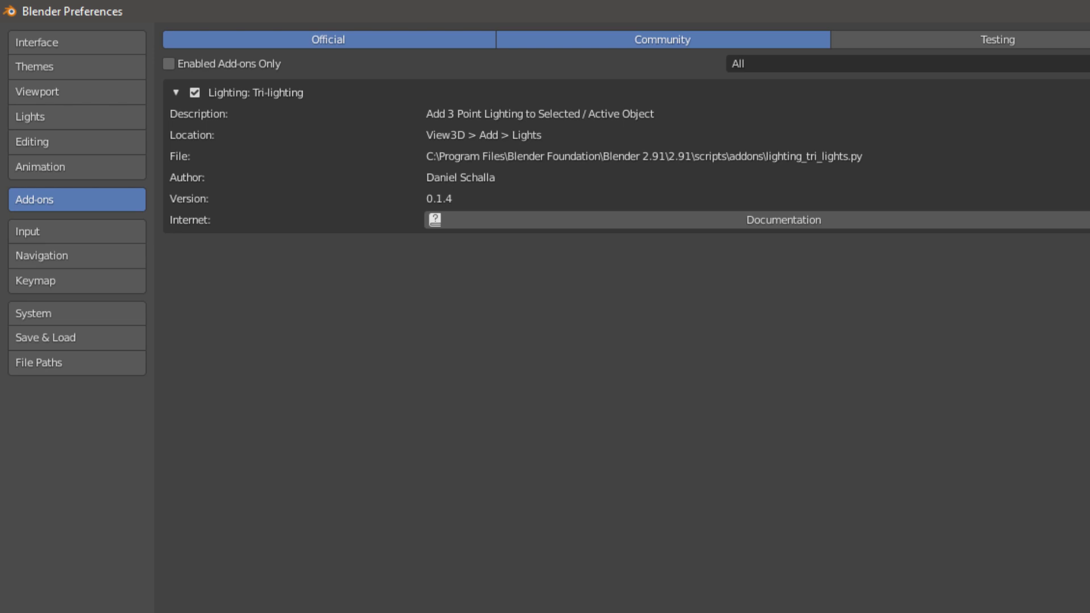
Close Preferences and add a mesh Plane to the scene.
{"action": "left_click", "coordinate": [564, 282]}
{"action": "key", "text": "shift+a"}
{"action": "left_click", "coordinate": [608, 250]}
Move the plane down along Z so it sits just below the purple spheres.
{"action": "key", "text": "g"}
{"action": "key", "text": "z"}
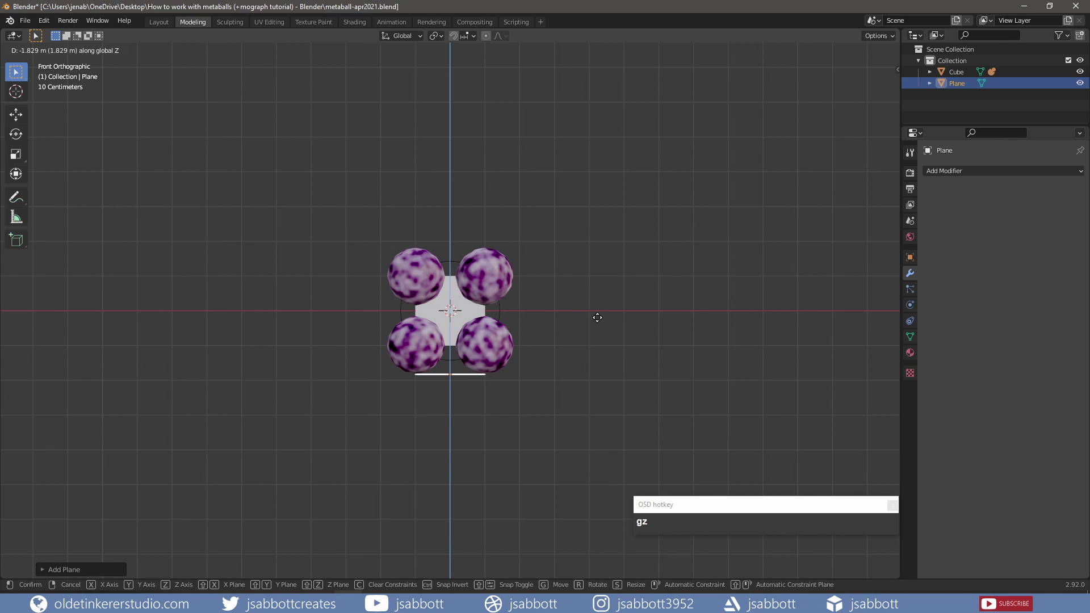
{"action": "left_click", "coordinate": [603, 322]}
Scale the plane by 10 into a wide floor.
{"action": "key", "text": "s"}
{"action": "key", "text": "KP_1"}
{"action": "key", "text": "KP_0"}
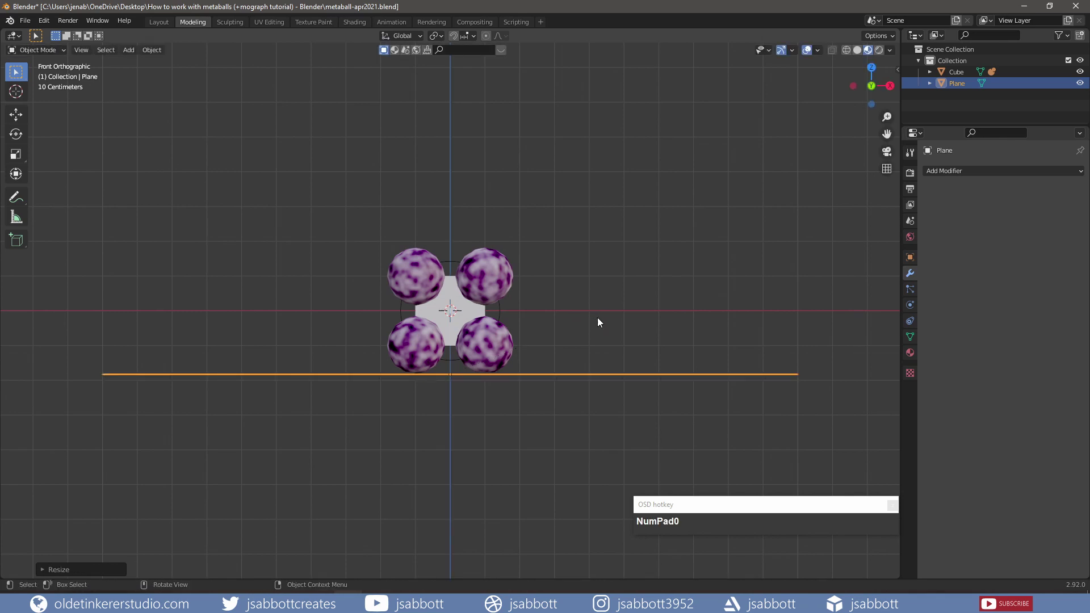
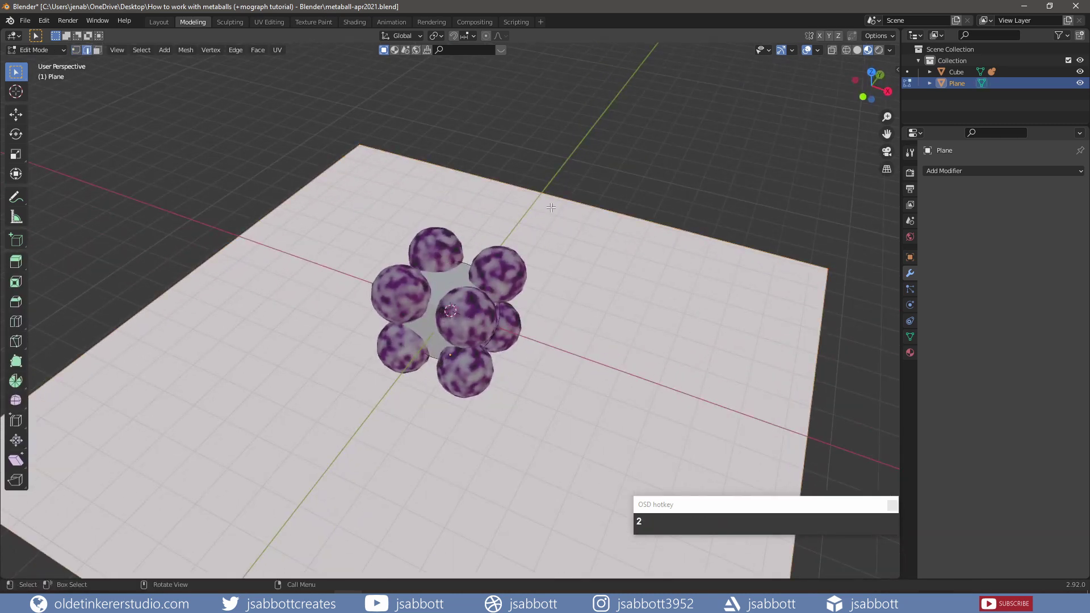
Extrude the floor's back and left edges 10 units up along Z into walls.
{"action": "scroll", "scroll_direction": "down", "scroll_amount": 3}
{"action": "key", "text": "e"}
{"action": "key", "text": "z"}
{"action": "key", "text": "KP_1"}
{"action": "key", "text": "KP_0"}
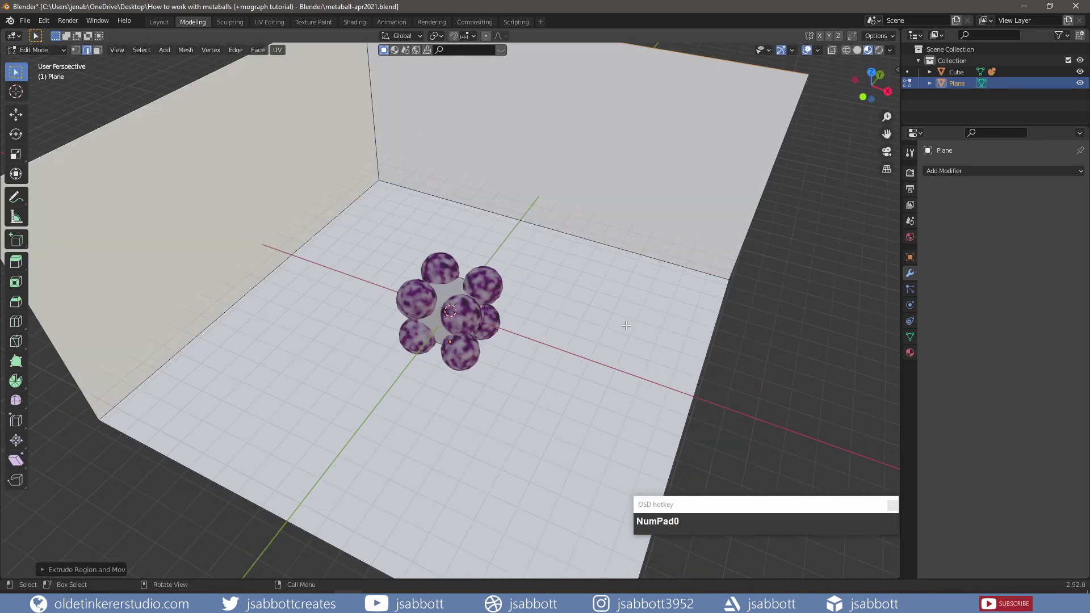
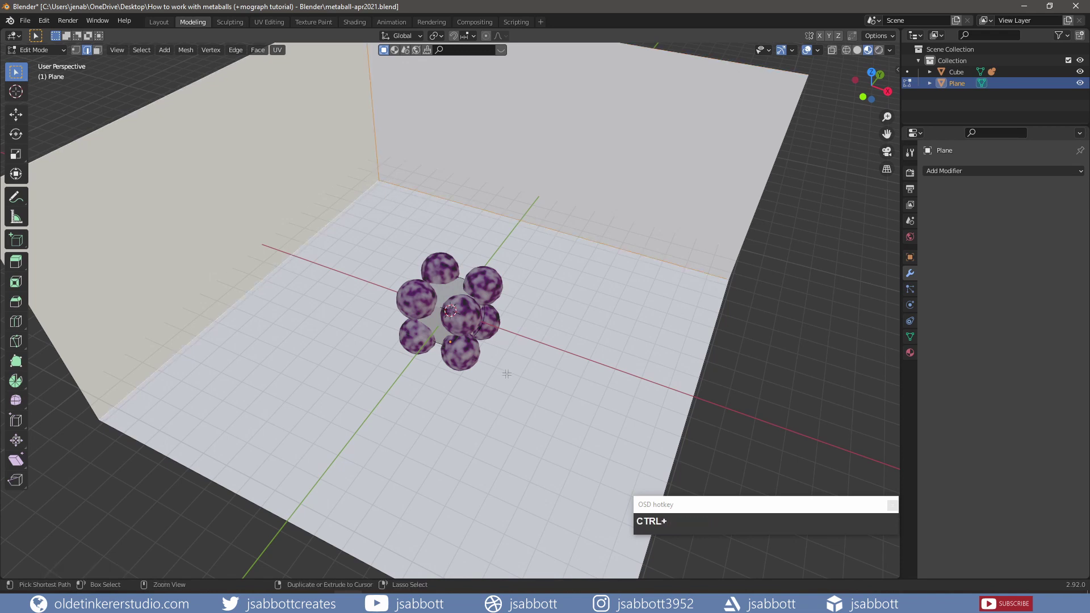
Bevel the corner seams between floor and walls into a smooth curved backdrop.
{"action": "key", "text": "ctrl+b"}
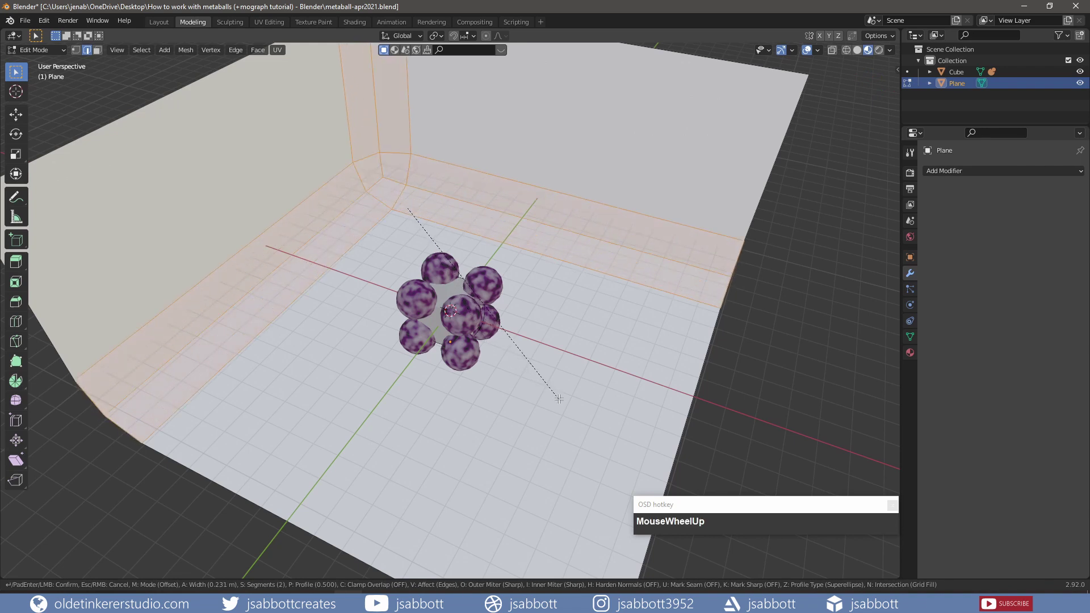
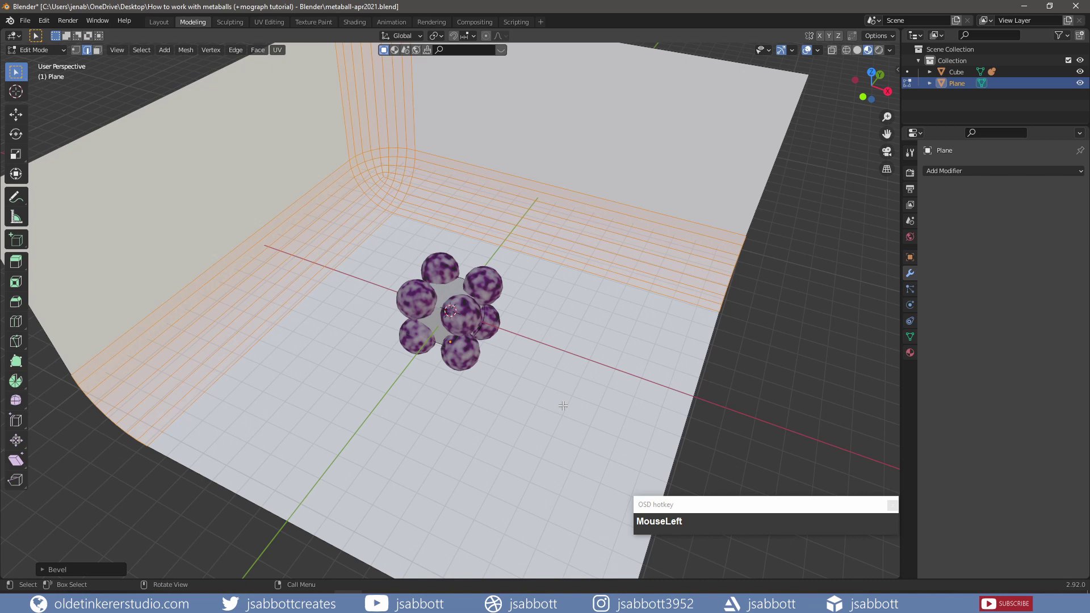
{"action": "key", "text": "Tab"}
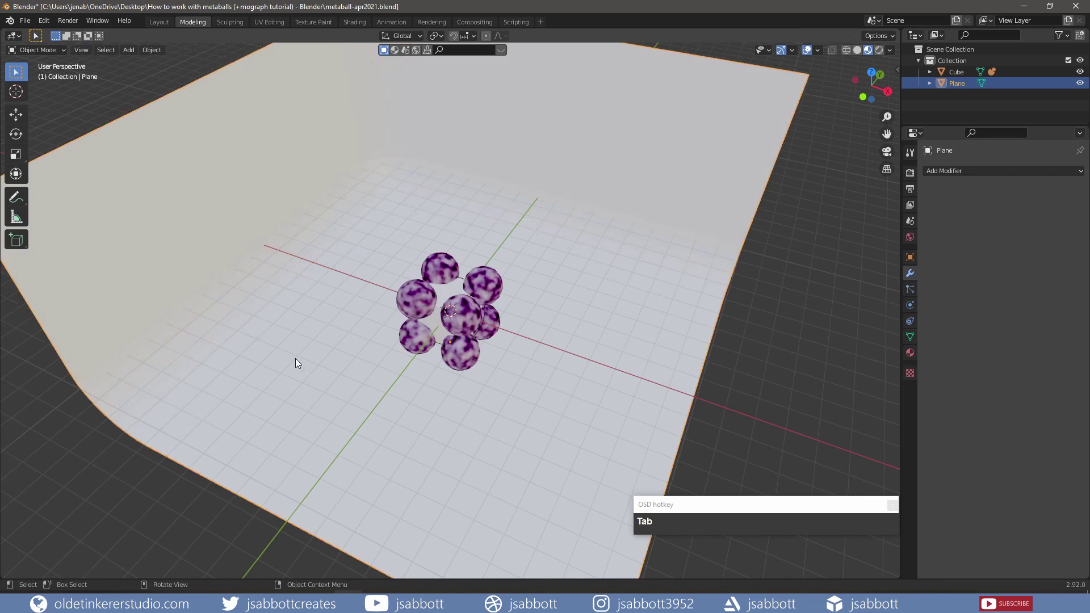
Shade the backdrop smooth and give it a new dark grey material, Material.002.
{"action": "right_click", "coordinate": [301, 366]}
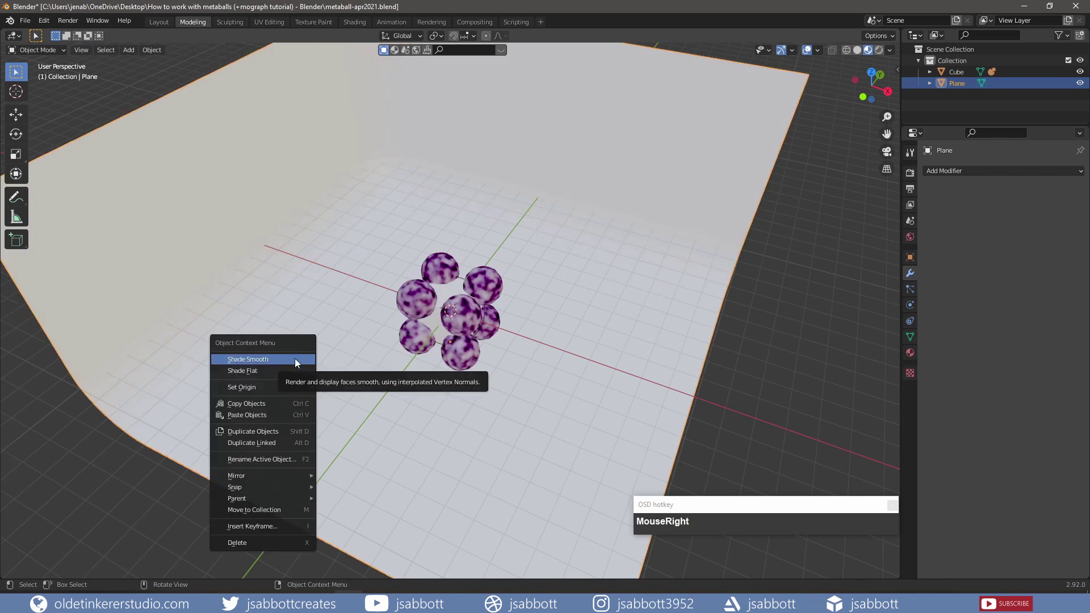
{"action": "left_click_drag", "start_coordinate": [300, 365], "coordinate": [504, 374]}
{"action": "middle_click", "coordinate": [504, 374]}
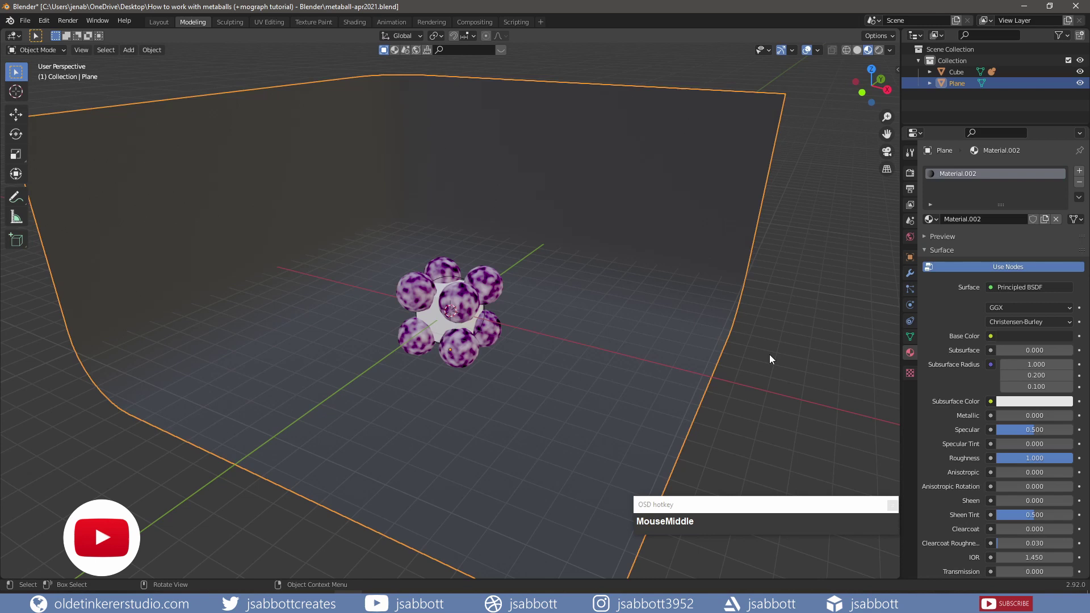
Add Camera.001 aligned to the current view, framing the purple sphere cluster.
{"action": "key", "text": "n"}
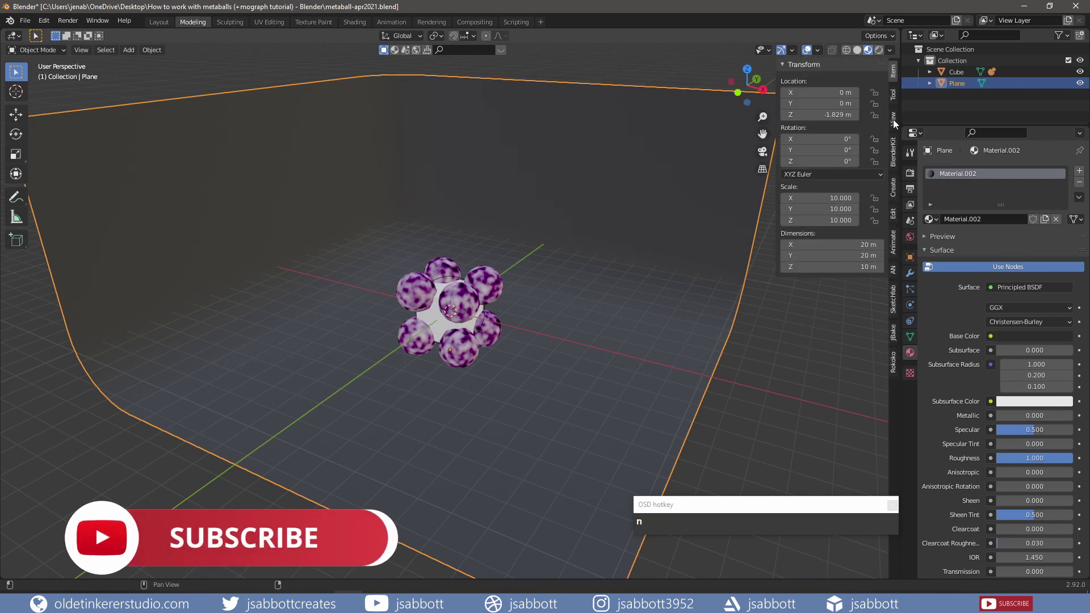
{"action": "left_click", "coordinate": [899, 124]}
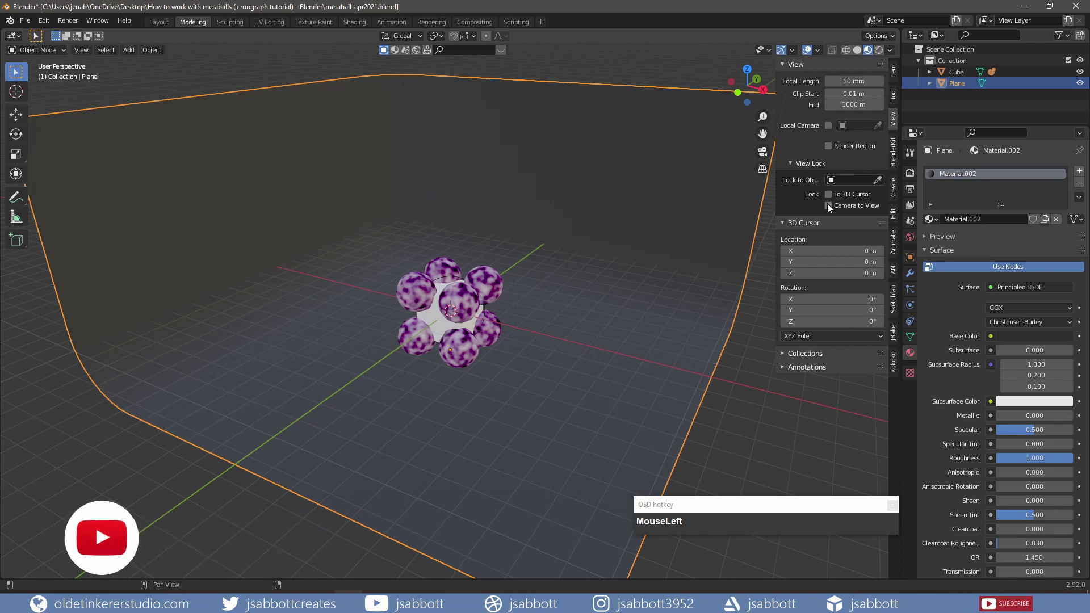
{"action": "key", "text": "n"}
{"action": "left_click", "coordinate": [692, 326]}
{"action": "key", "text": "KP_0"}
{"action": "scroll", "scroll_direction": "down", "scroll_amount": 3}
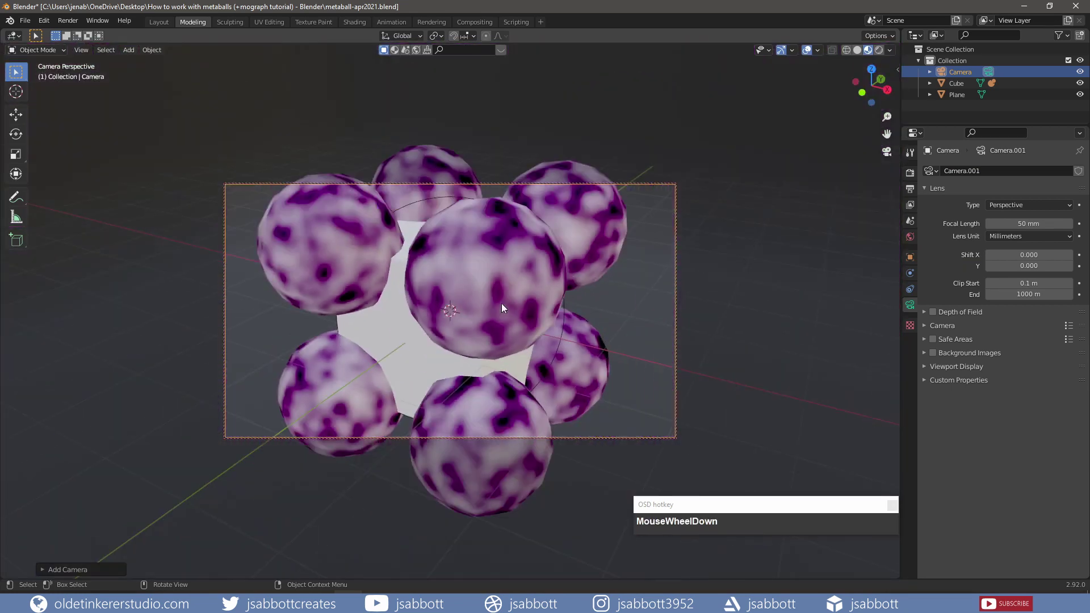
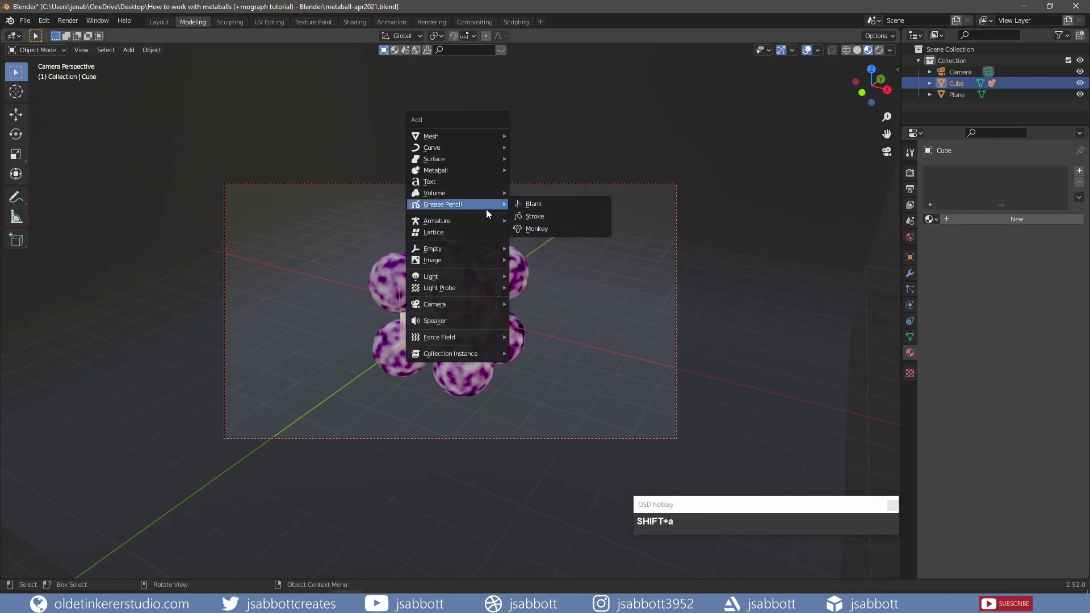
Add a Tri-Lighting rig (Back, Fill, Key) and raise the fill and key lamp power.
{"action": "left_click", "coordinate": [565, 332]}
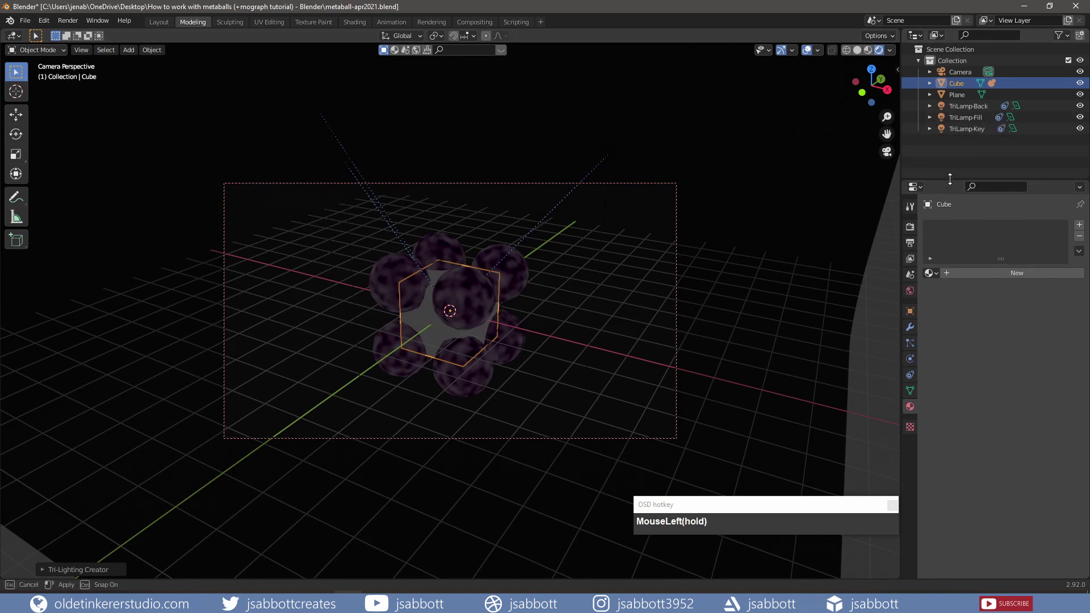
{"action": "key", "text": "KP_1"}
{"action": "key", "text": "KP_2"}
{"action": "left_click", "coordinate": [972, 128]}
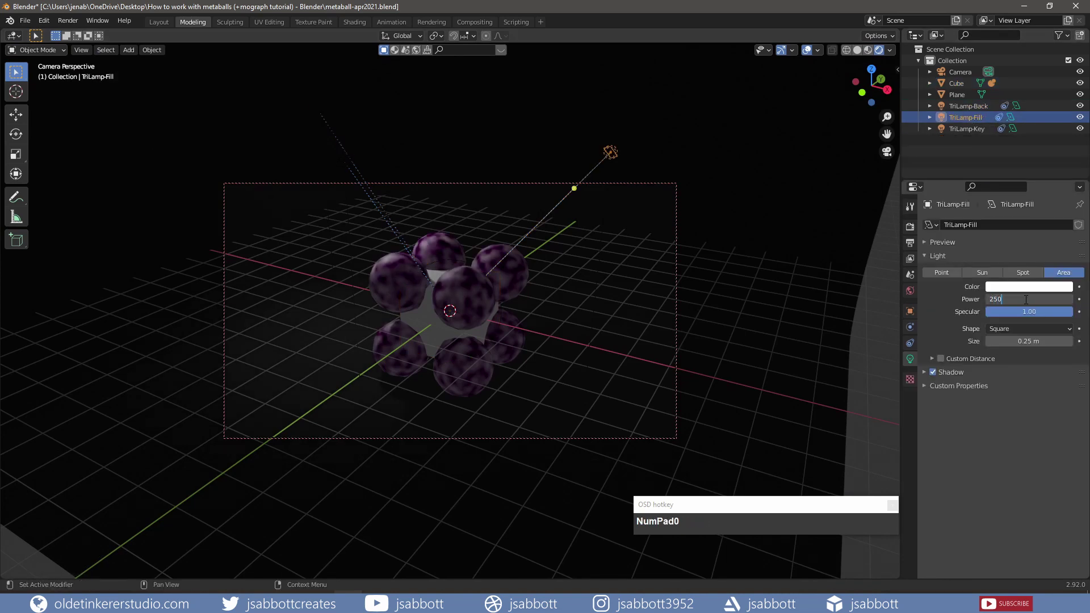
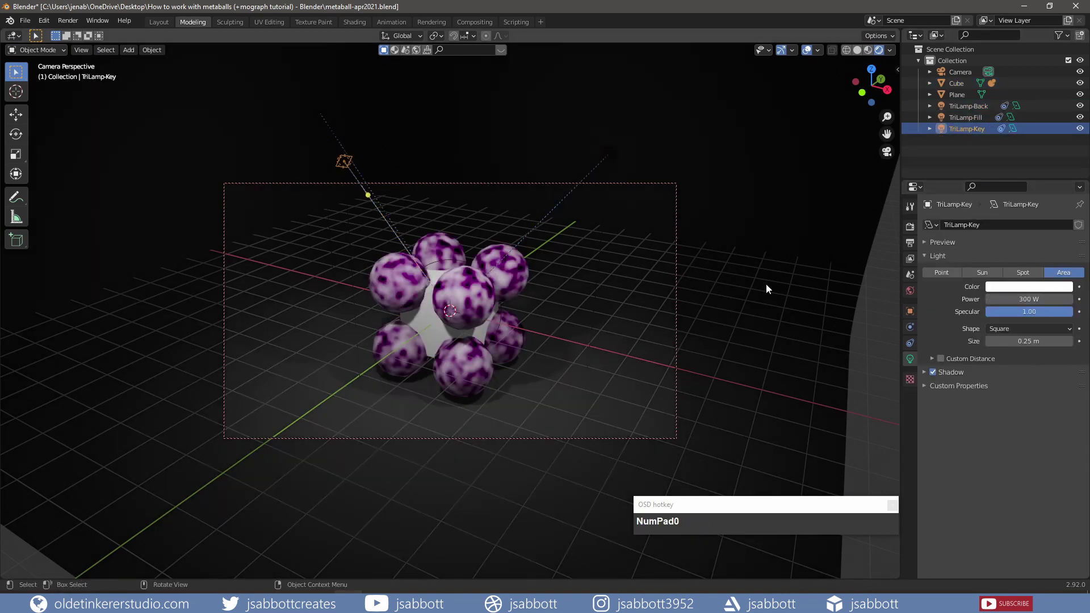
Reselect the cube and check how brightly the lit cluster reads.
{"action": "left_click", "coordinate": [961, 90]}
{"action": "scroll", "scroll_direction": "up", "scroll_amount": 3}
{"action": "scroll", "scroll_direction": "down", "scroll_amount": 3}
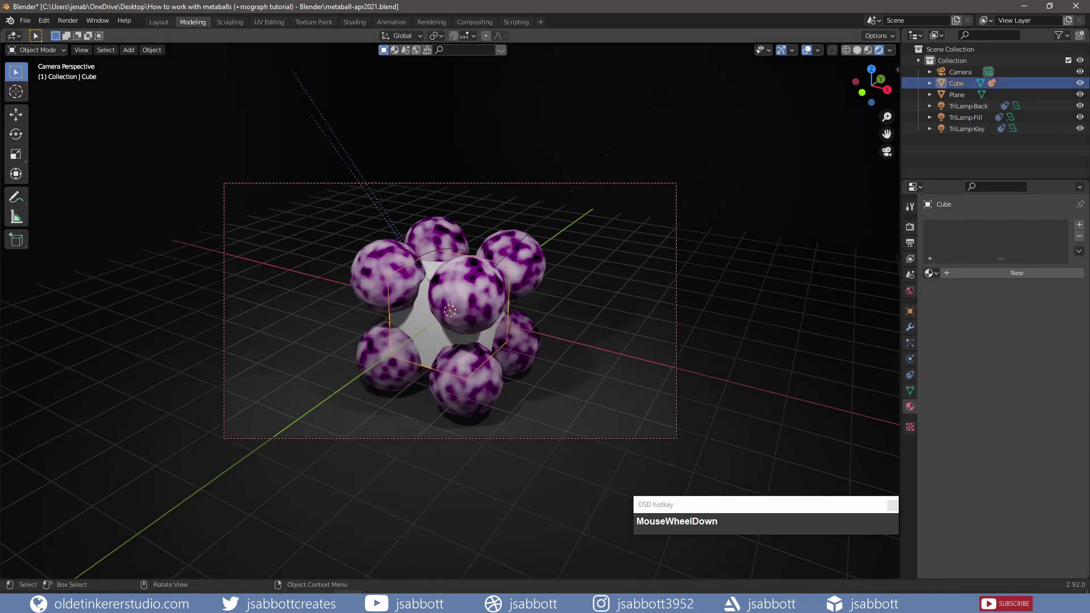
Set the scene's Frame End to 180 in the output dimension settings.
{"action": "left_click", "coordinate": [35, 29]}
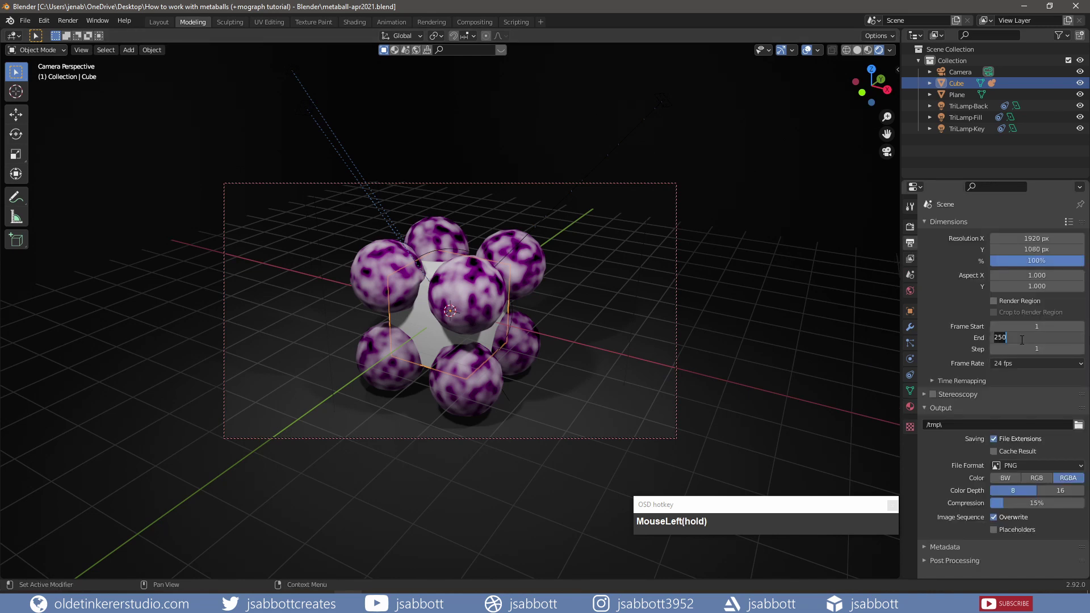
{"action": "key", "text": "KP_1"}
{"action": "key", "text": "KP_8"}
{"action": "key", "text": "KP_0"}
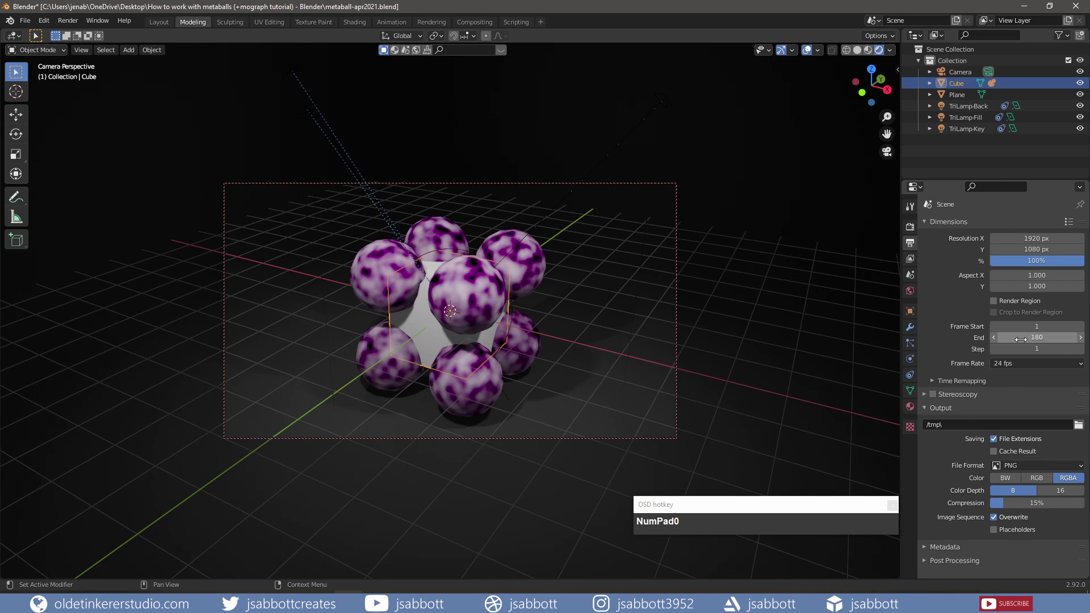
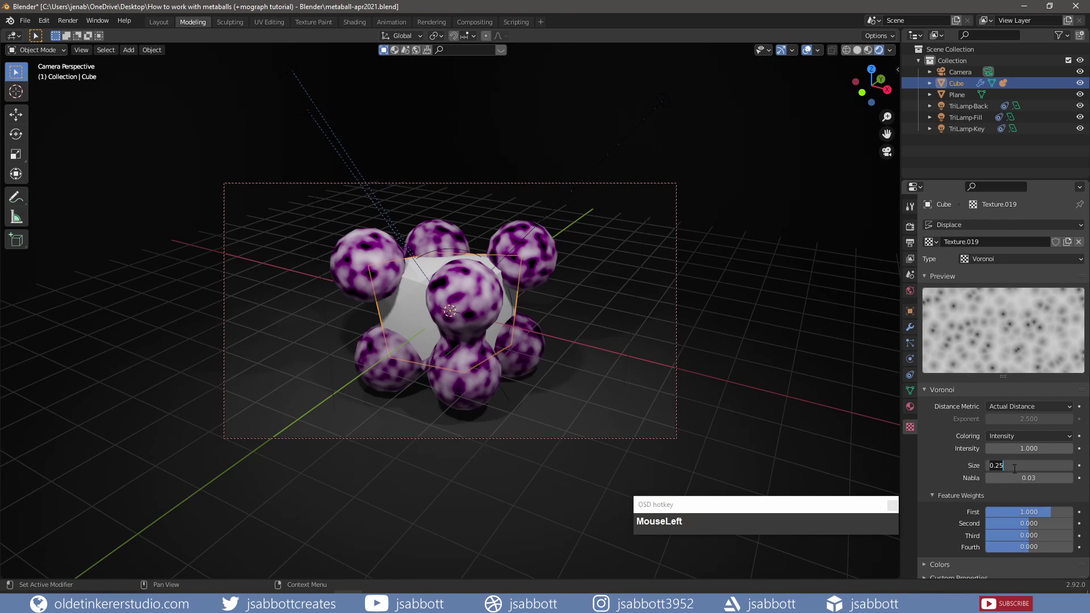
Add a Plain Axes Empty to the scene.
{"action": "key", "text": "KP_3"}
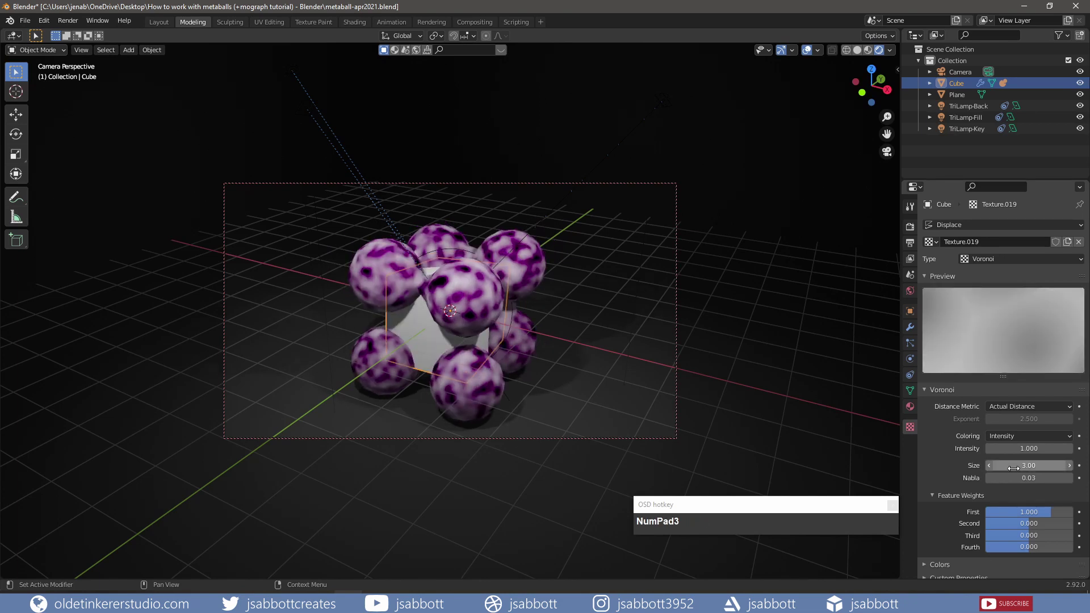
{"action": "left_click", "coordinate": [734, 340]}
{"action": "key", "text": "shift+a"}
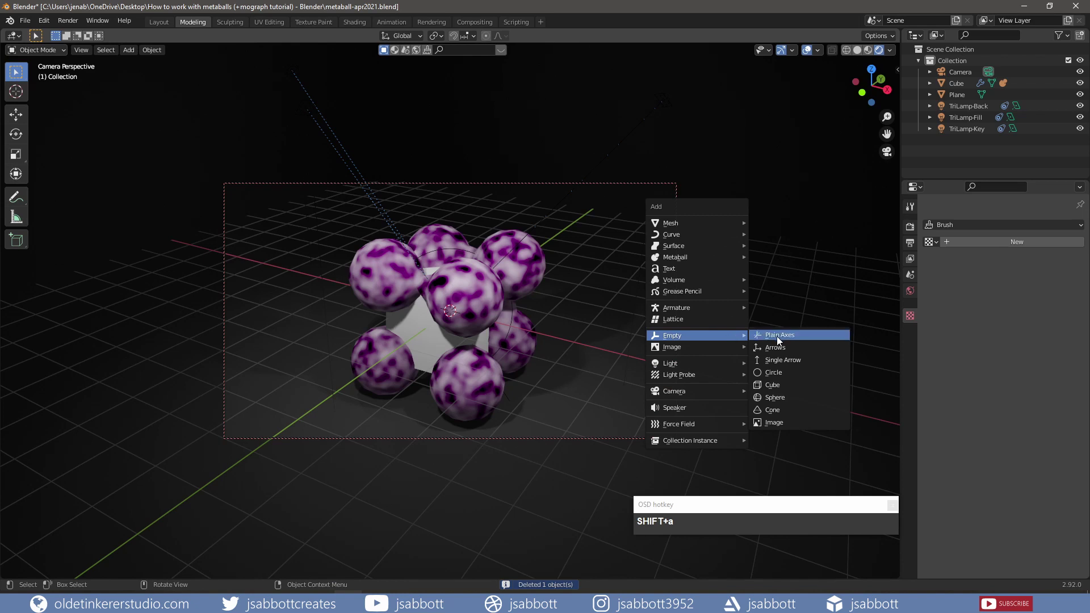
{"action": "left_click", "coordinate": [785, 341]}
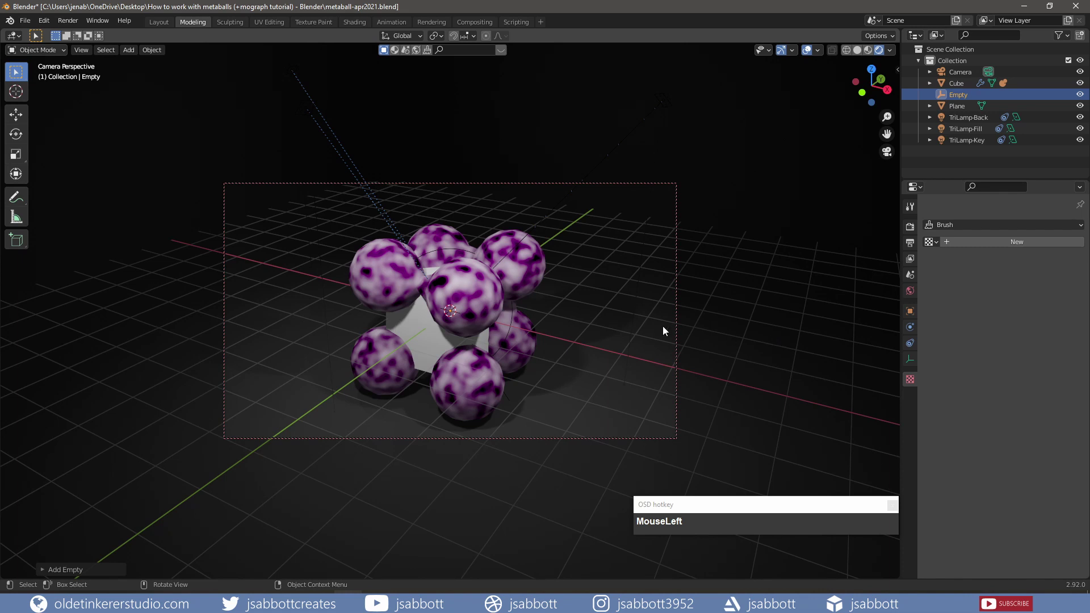
Place the Empty left of the metaballs, then raise it along Z above the ground.
{"action": "key", "text": "g"}
{"action": "left_click", "coordinate": [444, 284]}
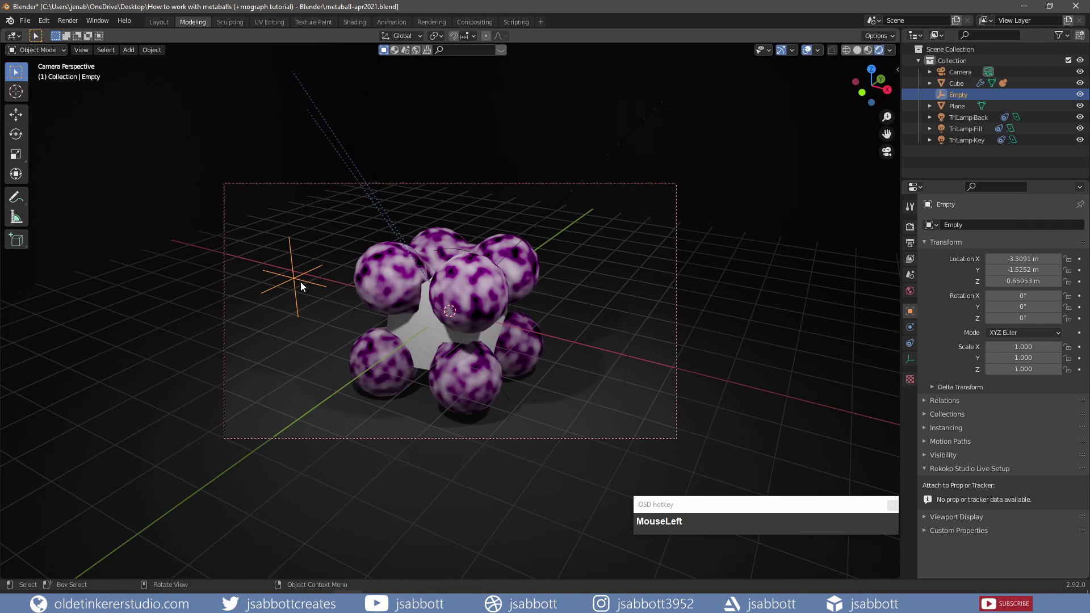
{"action": "key", "text": "g"}
{"action": "key", "text": "z"}
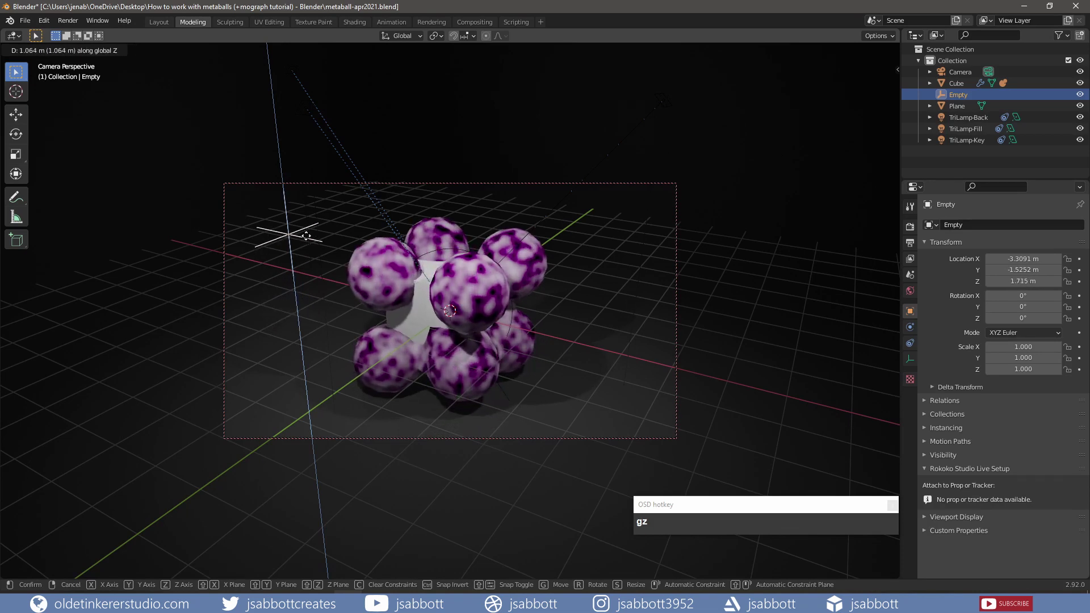
{"action": "left_click", "coordinate": [315, 276]}
{"action": "key", "text": "KP_3"}
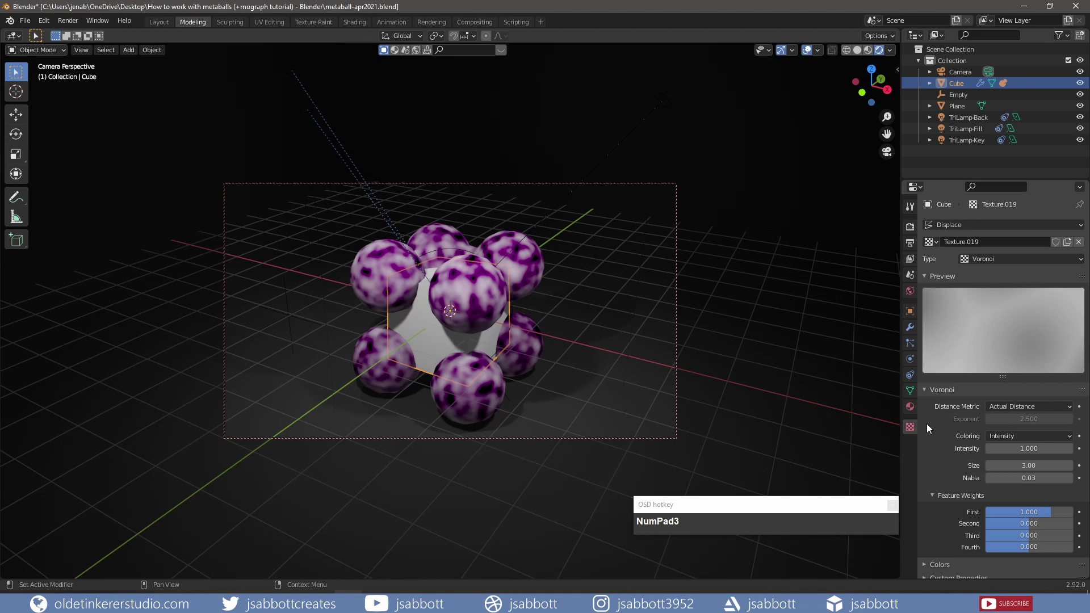
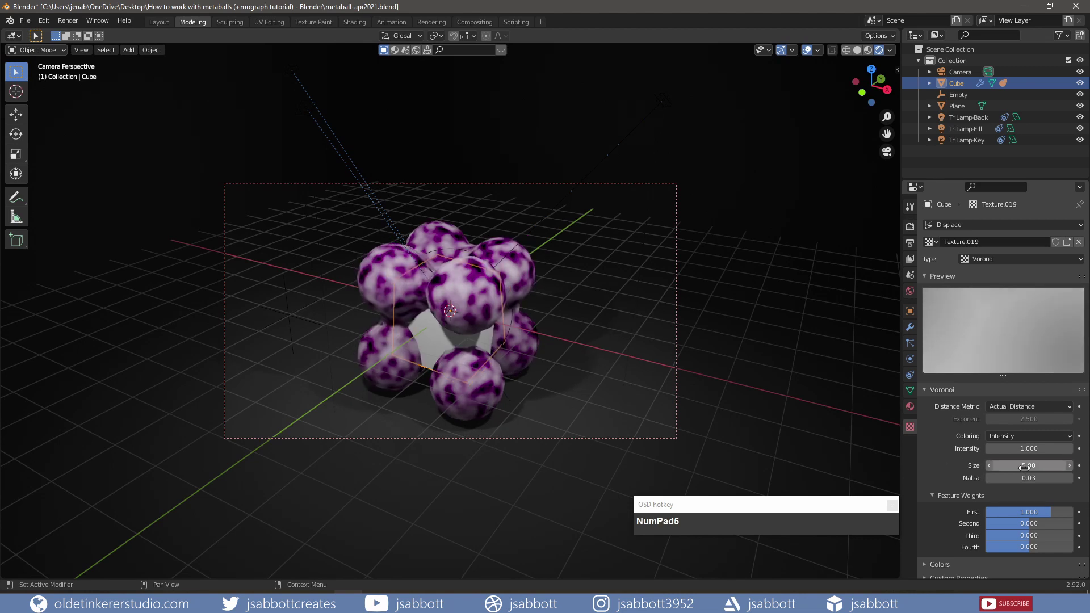
Assign the Empty as the Displace modifier's object coordinates and start moving it around.
{"action": "left_click_drag", "start_coordinate": [967, 102], "coordinate": [323, 304]}
{"action": "key", "text": "g"}
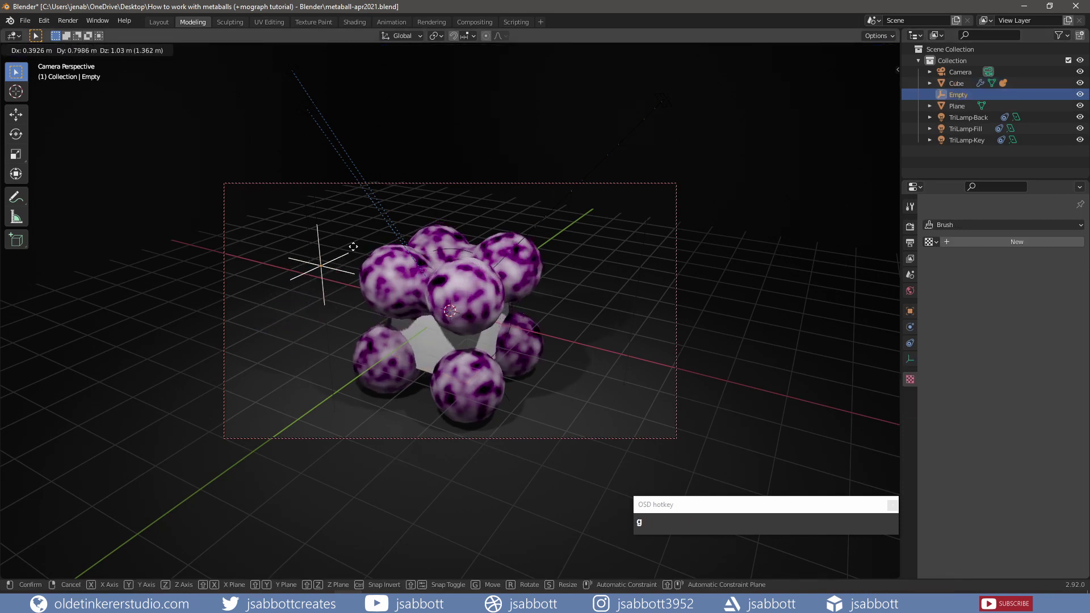
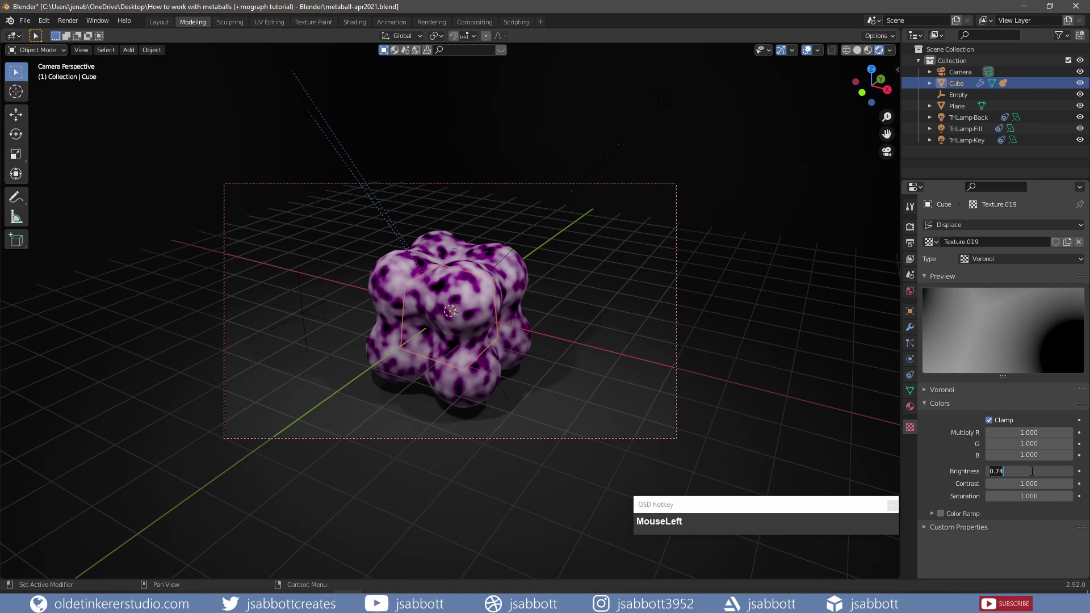
{"action": "key", "text": "KP_Decimal"}
{"action": "key", "text": "KP_9"}
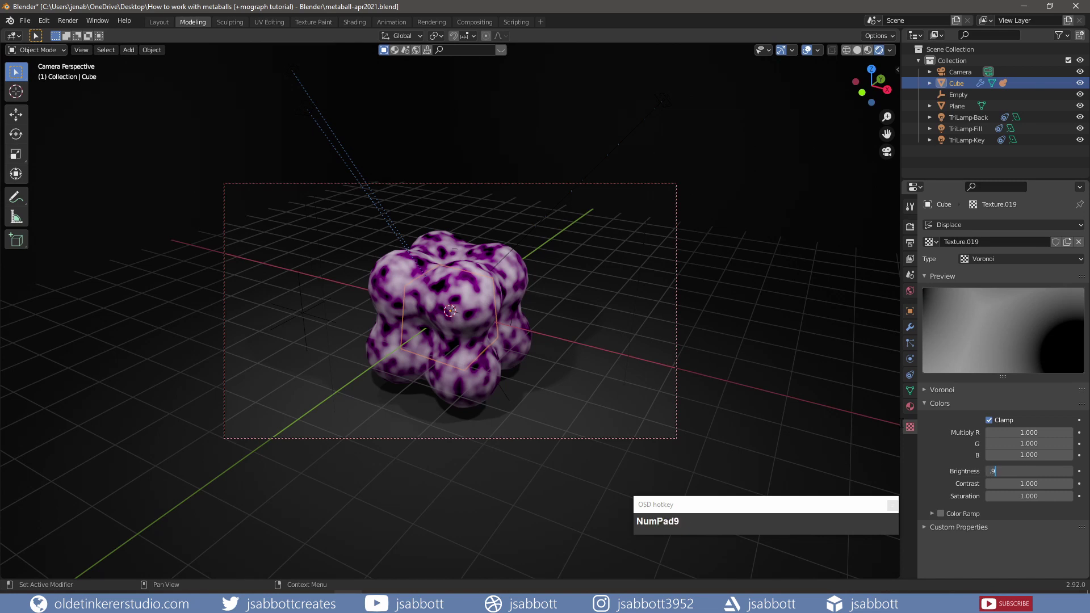
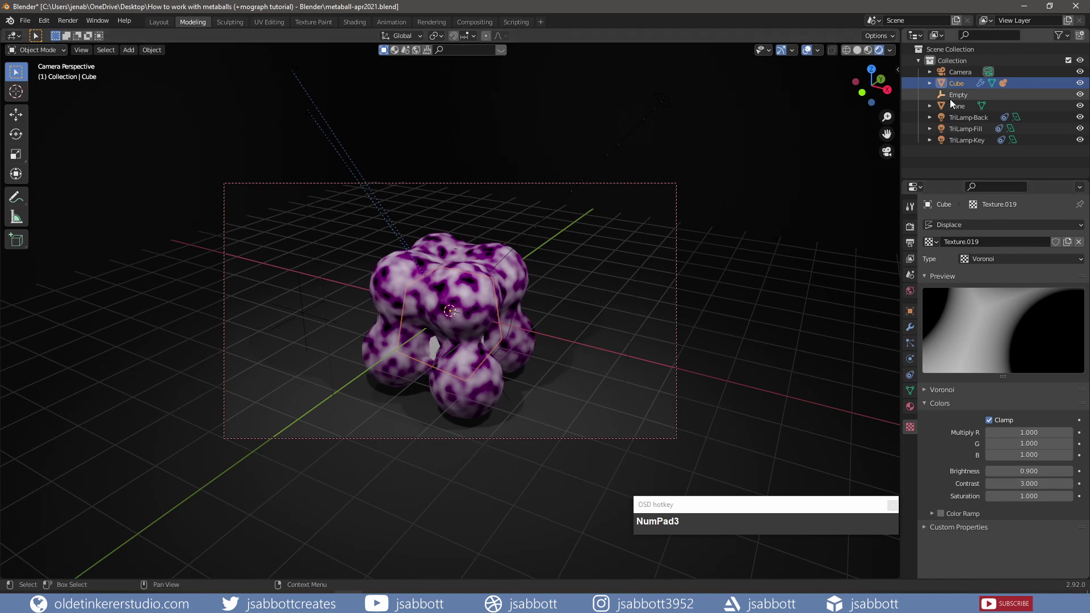
Move the Empty again to reshape the displaced metaballs into a lumpy merged blob.
{"action": "left_click", "coordinate": [957, 97]}
{"action": "key", "text": "g"}
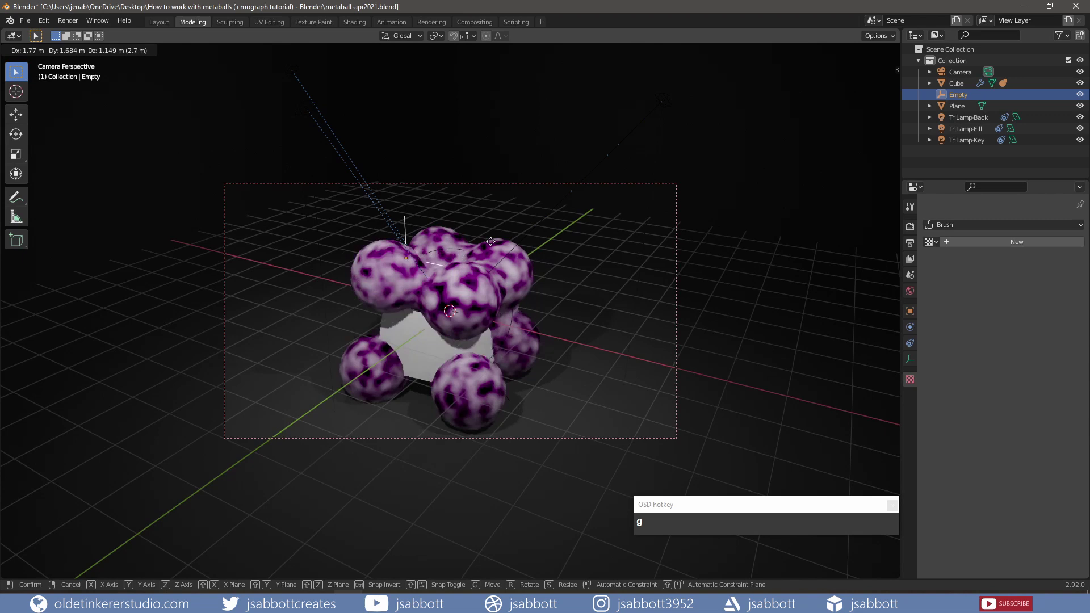
Confirm the Empty's position and keyframe the cube's starting rotation at frame 1.
{"action": "left_click", "coordinate": [367, 298]}
{"action": "scroll", "scroll_direction": "down", "scroll_amount": 3}
{"action": "left_click_drag", "start_coordinate": [457, 299], "coordinate": [450, 300]}
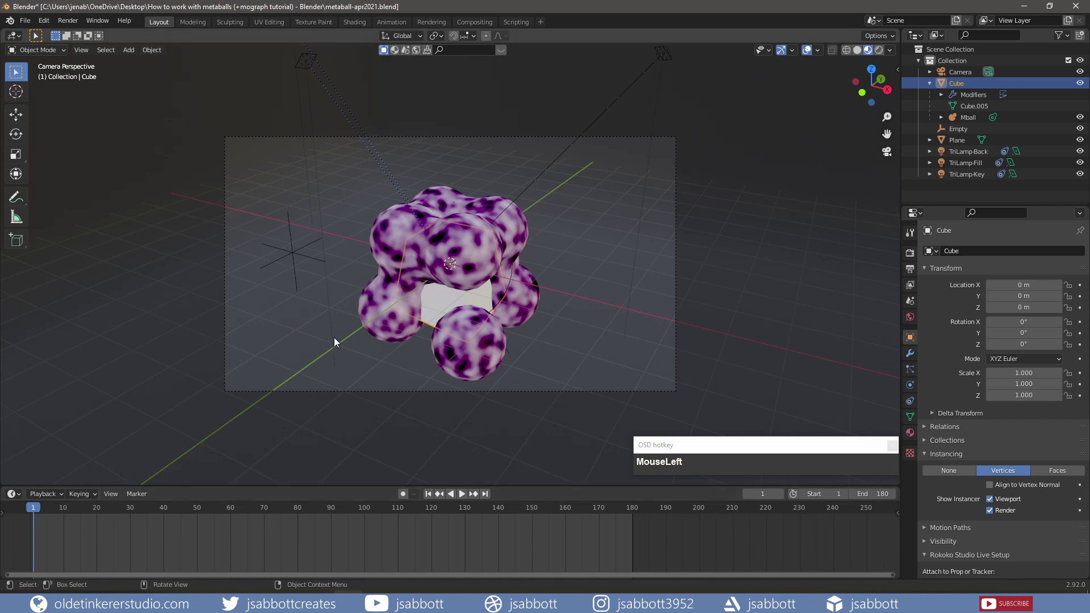
{"action": "key", "text": "i"}
At frame 180, rotate the cube 360° around Z and keyframe it.
{"action": "left_click_drag", "start_coordinate": [330, 357], "coordinate": [485, 302]}
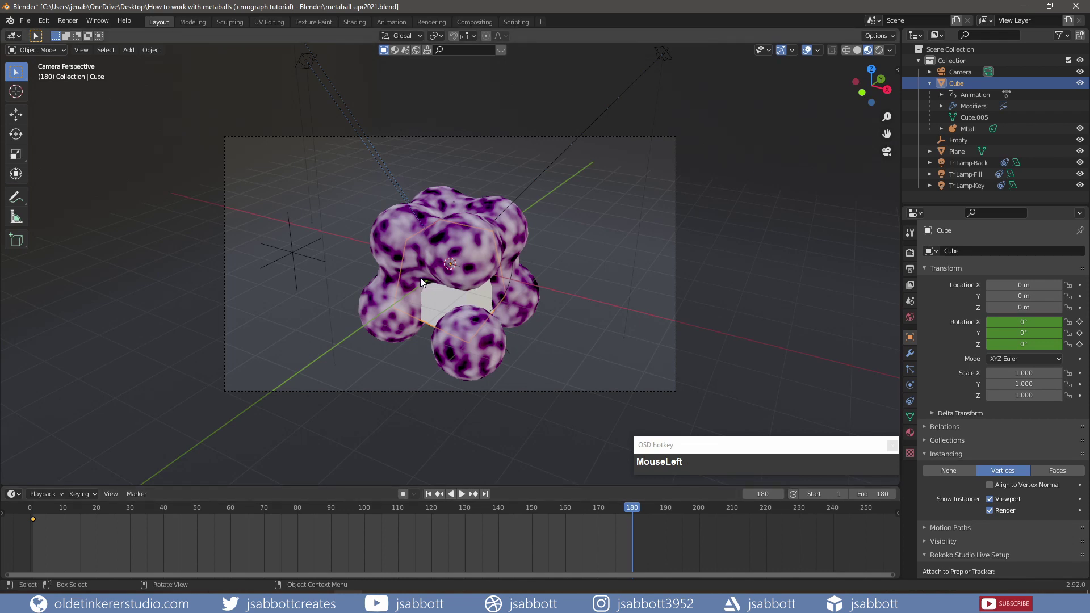
{"action": "key", "text": "r"}
{"action": "key", "text": "z"}
{"action": "key", "text": "KP_3"}
{"action": "key", "text": "KP_6"}
{"action": "key", "text": "KP_0"}
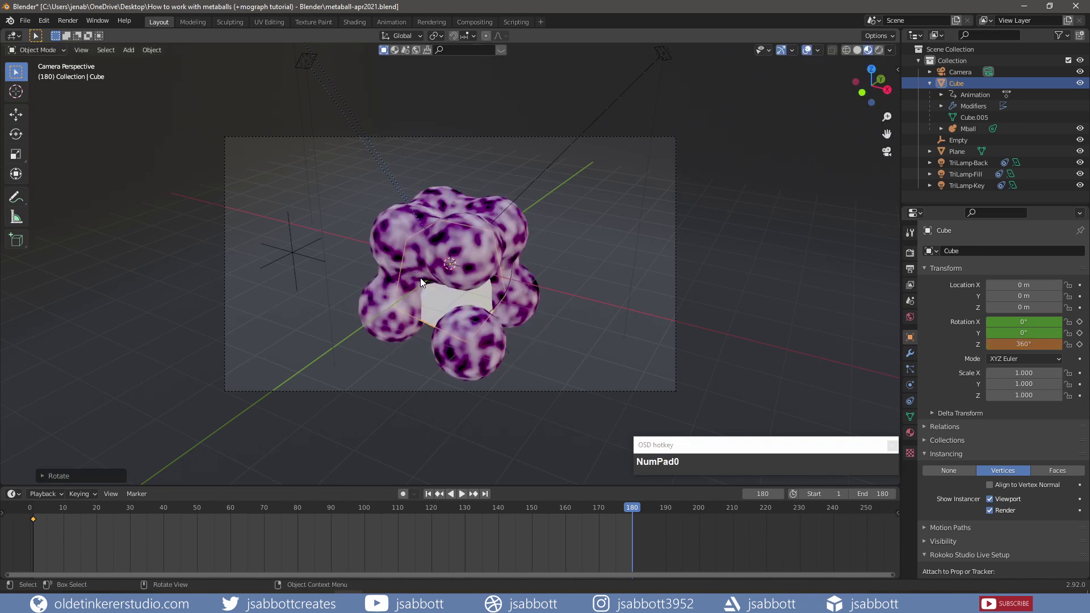
{"action": "key", "text": "i"}
Set the rotation keyframes to Linear interpolation for a constant-speed spin.
{"action": "left_click", "coordinate": [426, 283]}
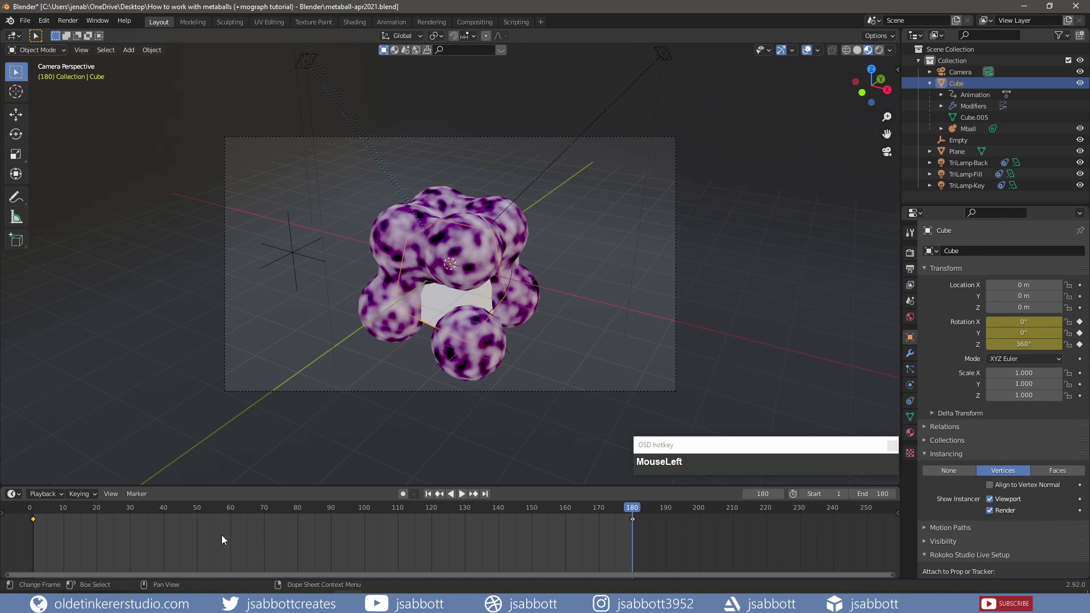
{"action": "key", "text": "t"}
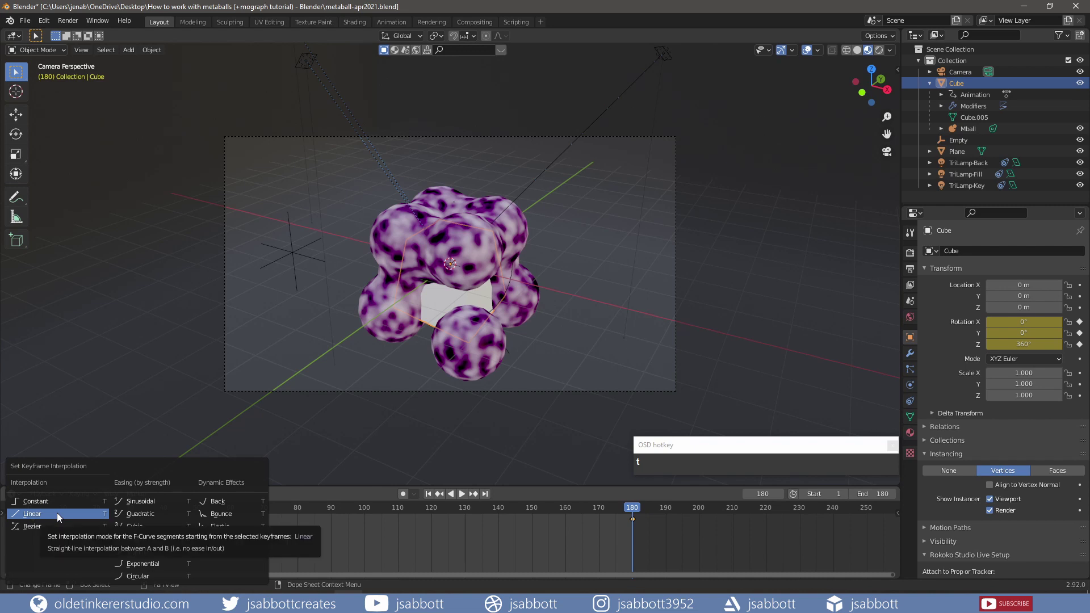
{"action": "left_click", "coordinate": [62, 518]}
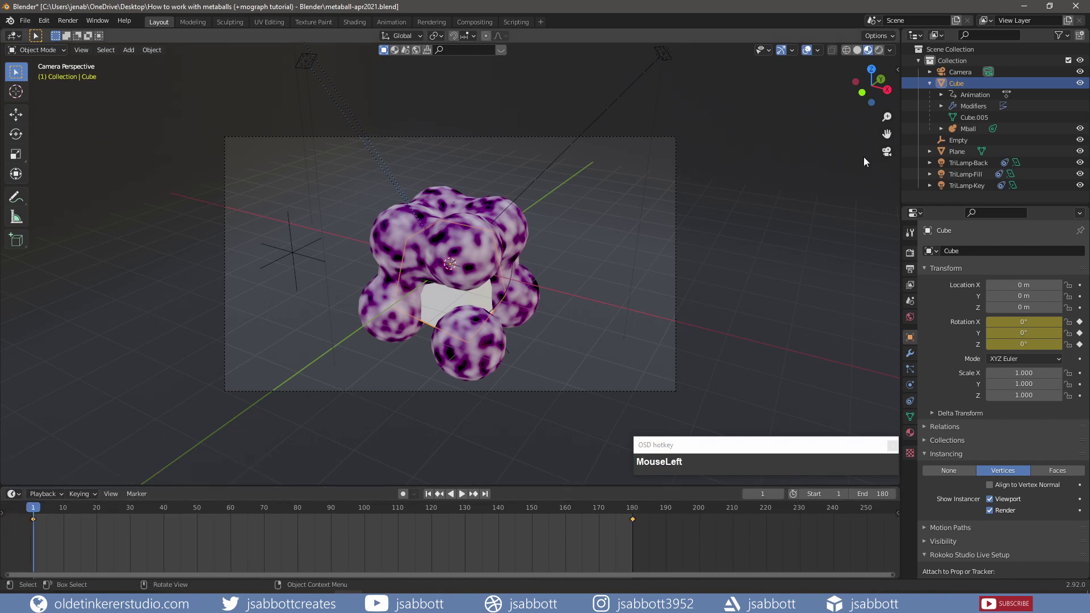